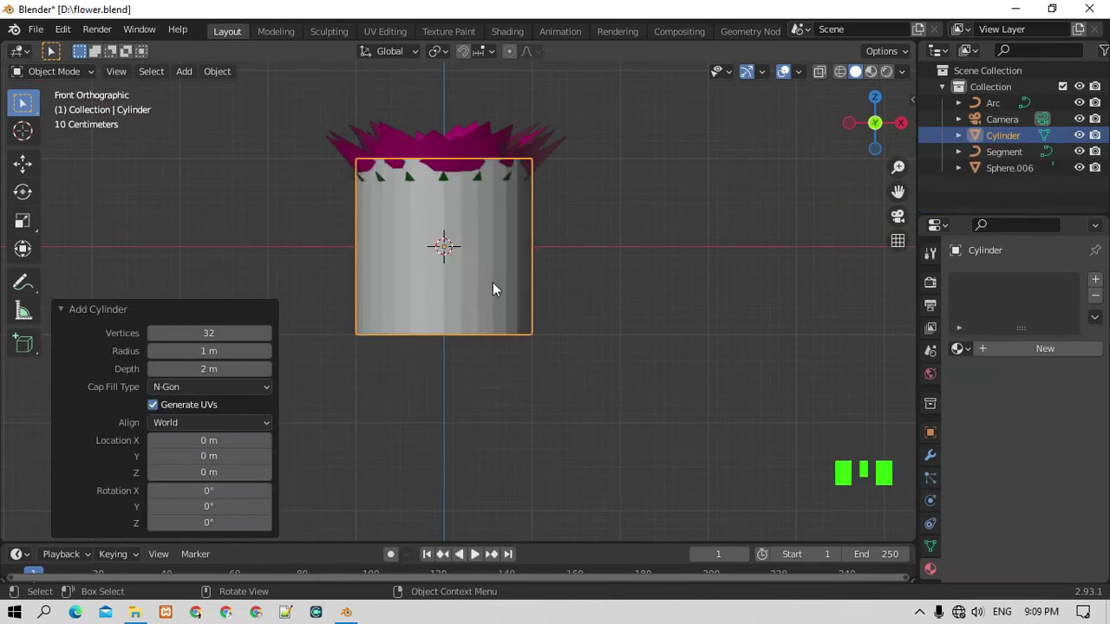
Shrink the newly added cylinder down to a small size.
{"action": "key", "text": "s"}
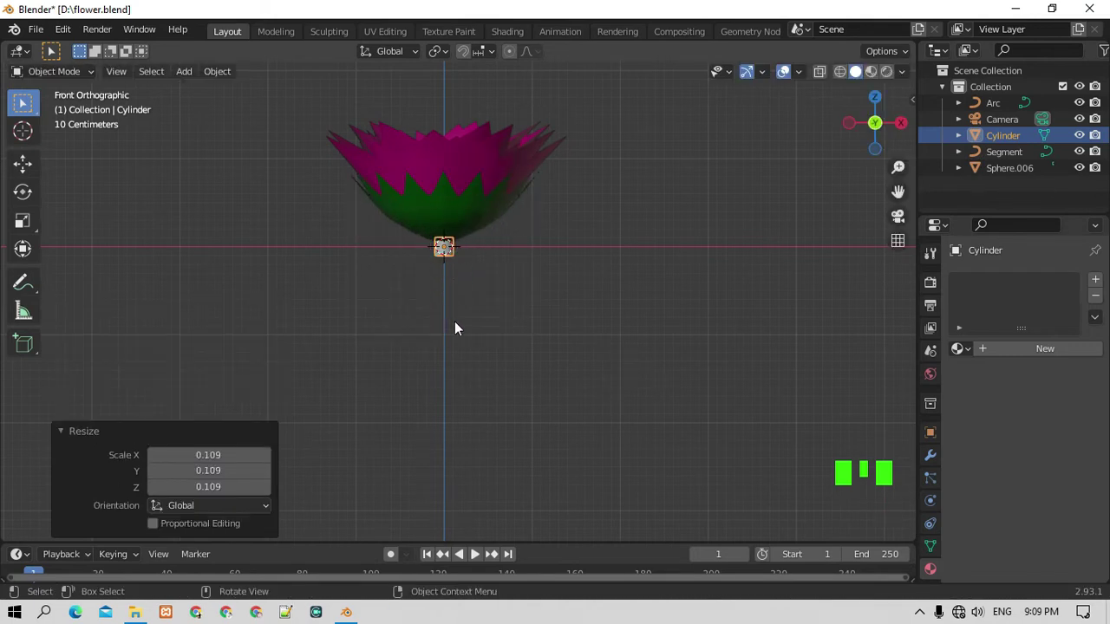
{"action": "scroll", "scroll_direction": "up", "scroll_amount": 3}
{"action": "scroll", "scroll_direction": "down", "scroll_amount": 3}
Tilt the flower head (Sphere.006) to one side and shift it left.
{"action": "left_click", "coordinate": [427, 193]}
{"action": "scroll", "scroll_direction": "down", "scroll_amount": 3}
{"action": "key", "text": "r"}
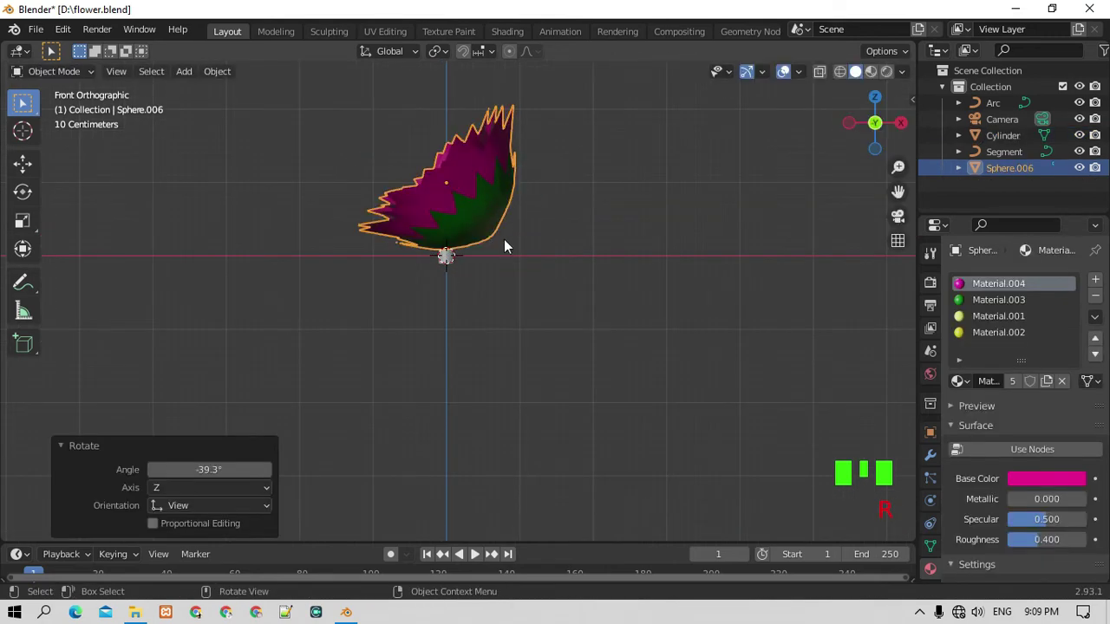
{"action": "key", "text": "g"}
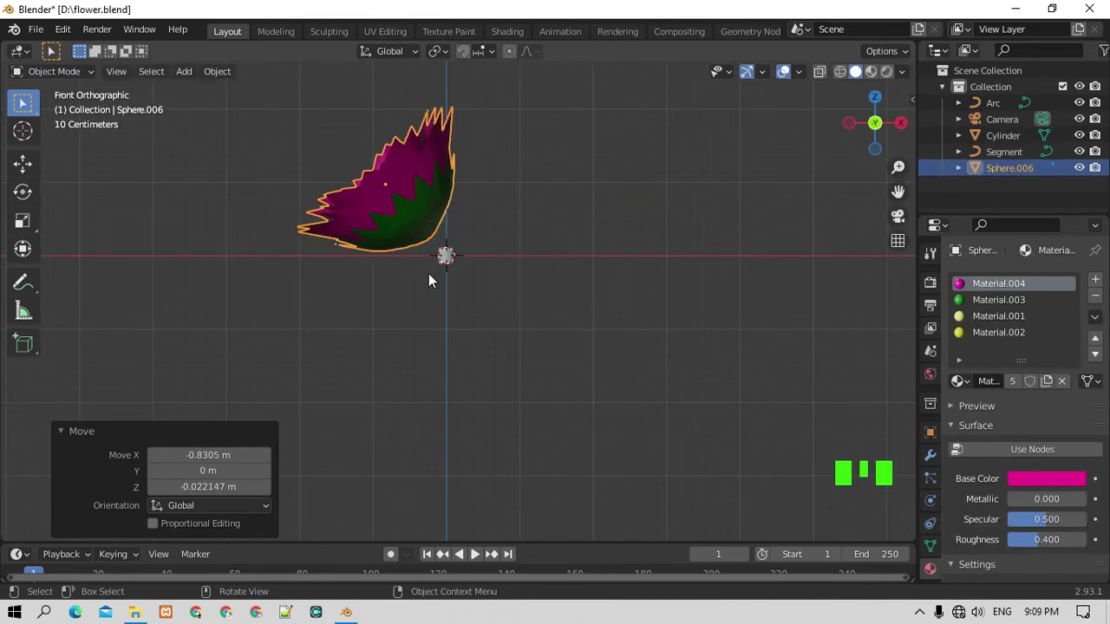
{"action": "key", "text": "r"}
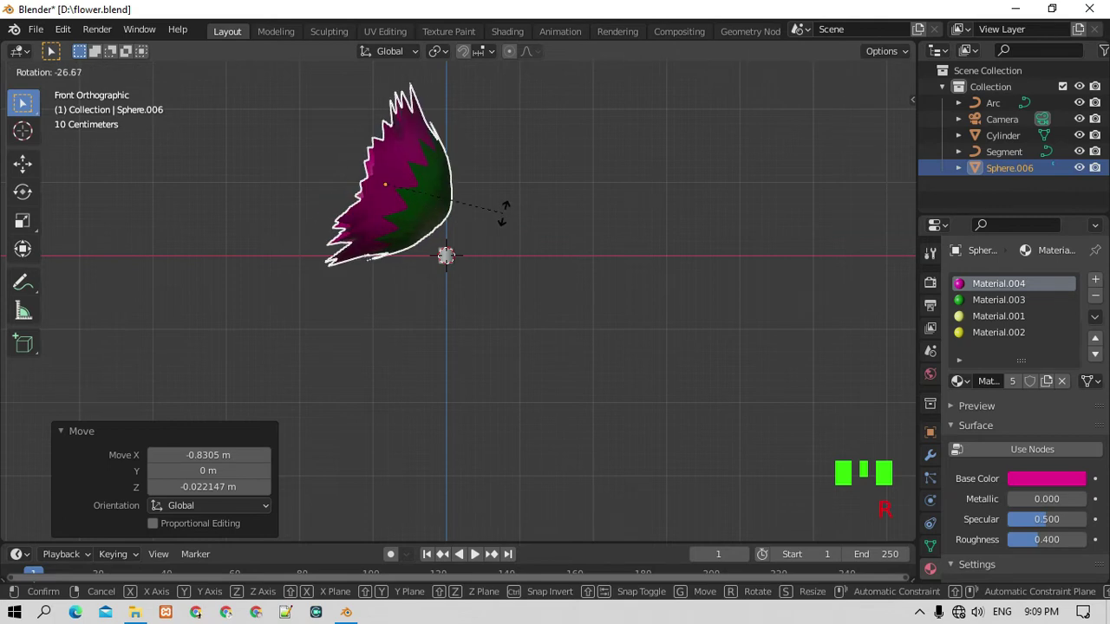
{"action": "key", "text": "KP_4"}
{"action": "key", "text": "KP_4"}
{"action": "key", "text": "KP_4"}
{"action": "key", "text": "KP_4"}
{"action": "key", "text": "KP_4"}
{"action": "key", "text": "KP_4"}
{"action": "key", "text": "KP_4"}
{"action": "key", "text": "KP_1"}
Move the cylinder up beside the flower base, stretch it taller and tilt it.
{"action": "left_click", "coordinate": [450, 261]}
{"action": "key", "text": "g"}
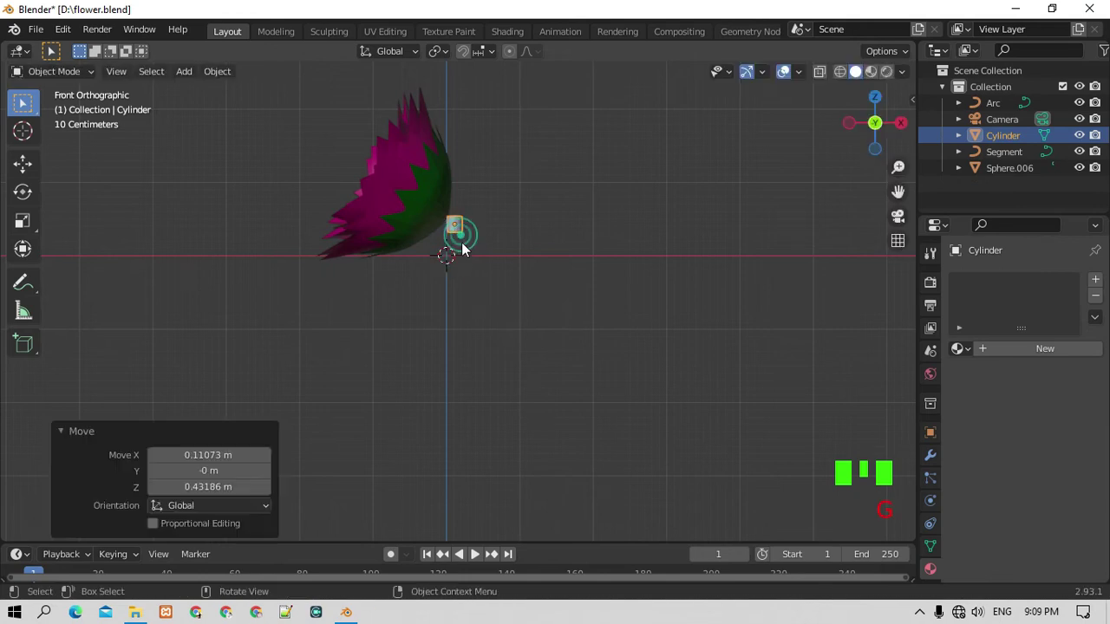
{"action": "key", "text": "s"}
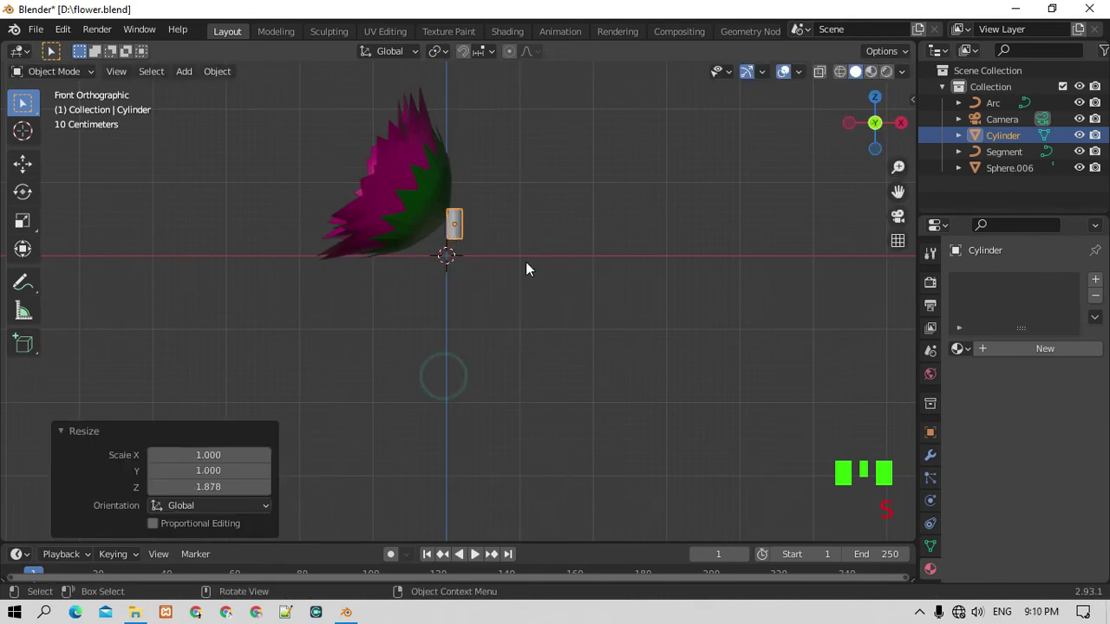
{"action": "key", "text": "s"}
{"action": "key", "text": "r"}
{"action": "key", "text": "g"}
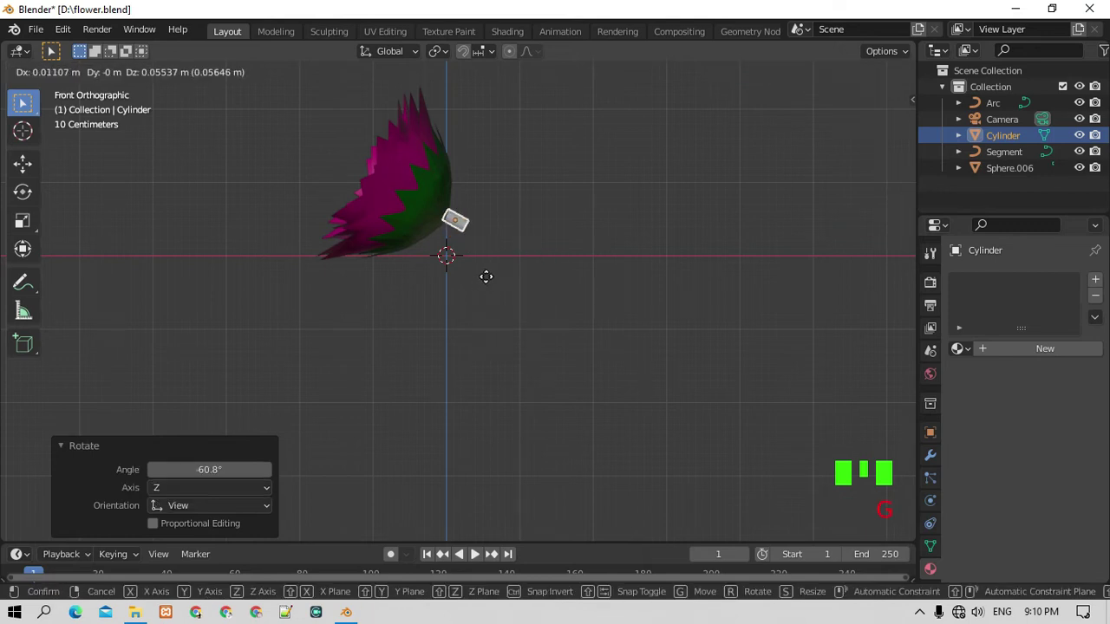
{"action": "key", "text": "KP_3"}
Shrink the cylinder slightly and set it onto the base of the flower head.
{"action": "key", "text": "g"}
{"action": "key", "text": "KP_1"}
{"action": "left_click", "coordinate": [483, 257]}
{"action": "scroll", "scroll_direction": "up", "scroll_amount": 3}
{"action": "scroll", "scroll_direction": "down", "scroll_amount": 3}
{"action": "left_click", "coordinate": [470, 203]}
{"action": "key", "text": "s"}
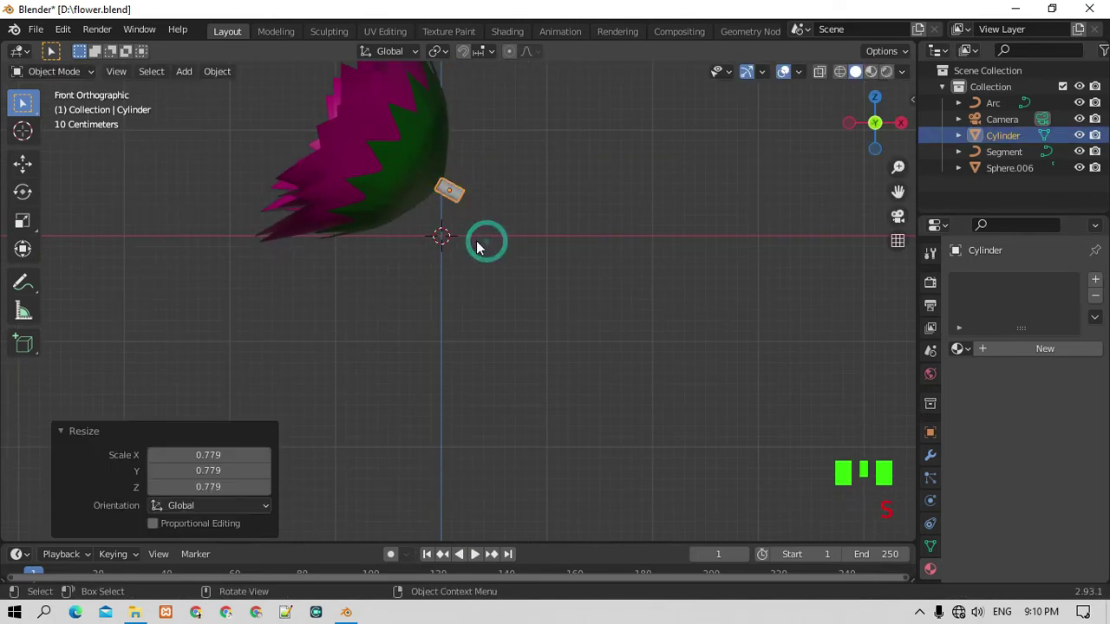
{"action": "key", "text": "g"}
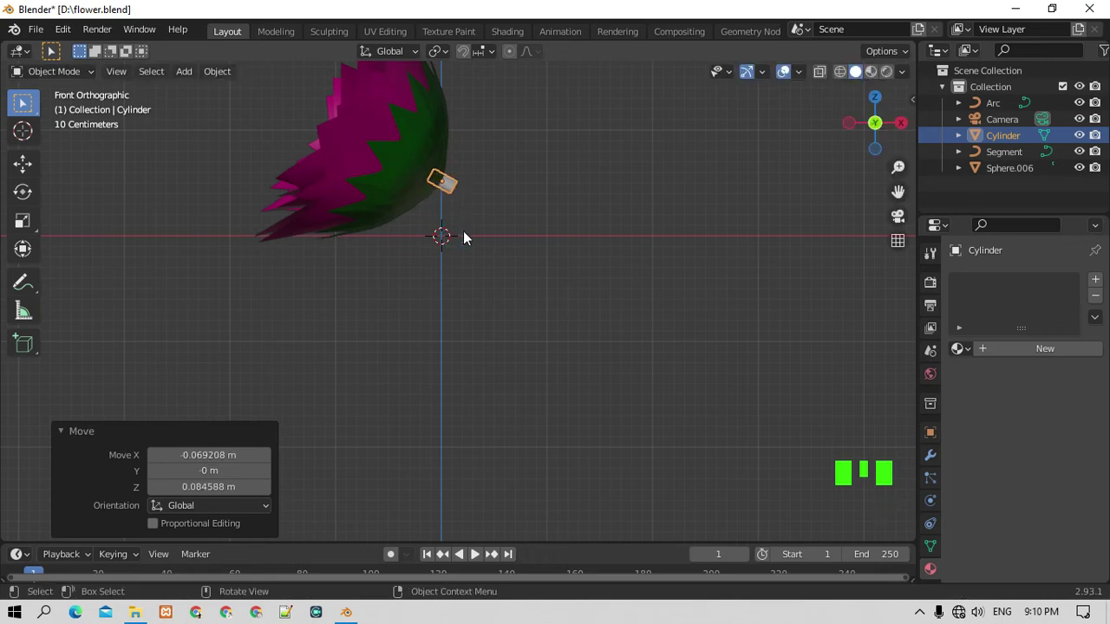
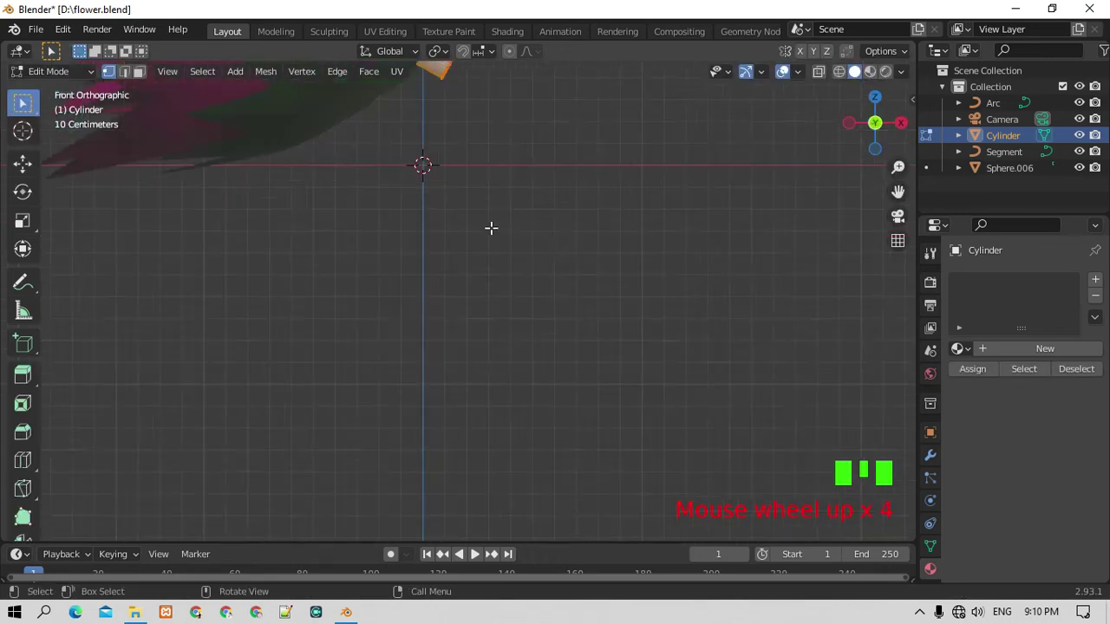
Select the cylinder's end face and extrude and bend the first stem sections.
{"action": "scroll", "scroll_direction": "down", "scroll_amount": 3}
{"action": "left_click", "coordinate": [128, 75]}
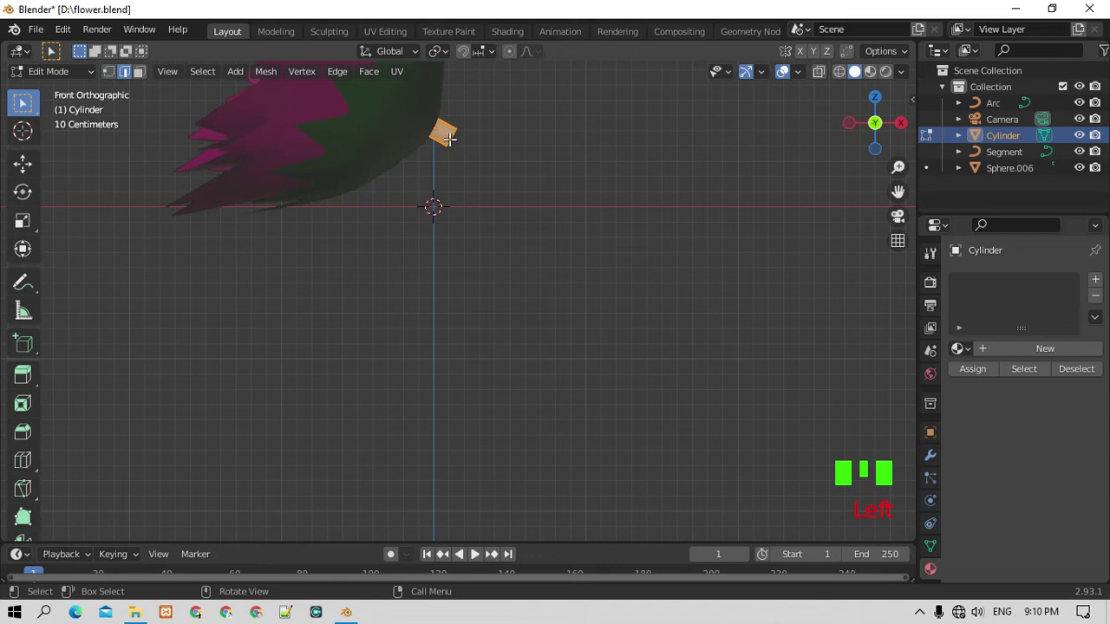
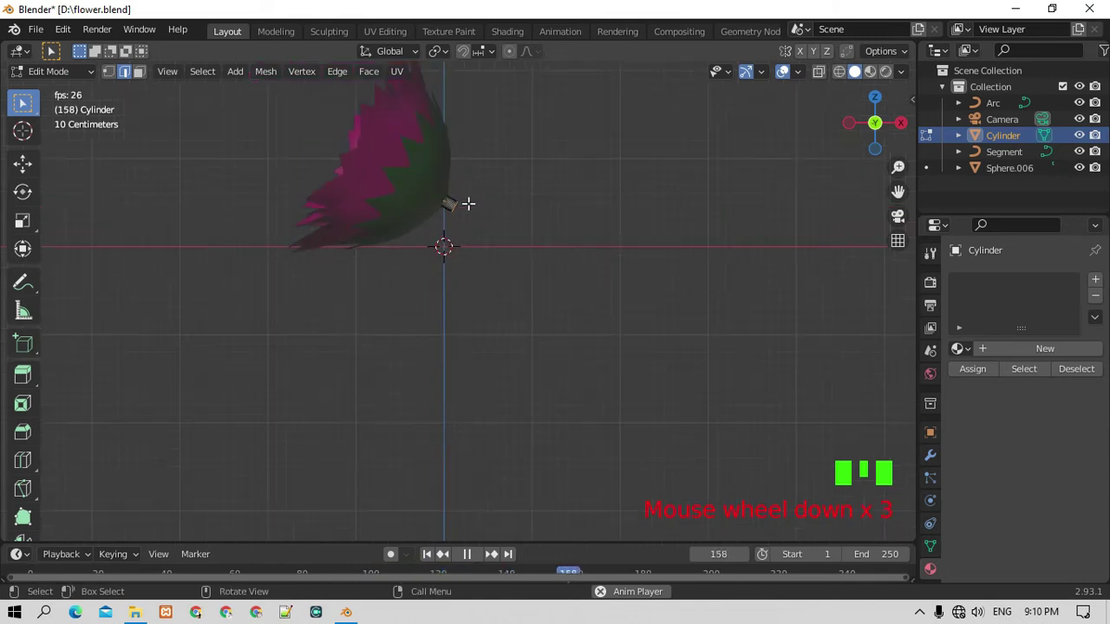
{"action": "key", "text": "e"}
{"action": "key", "text": "r"}
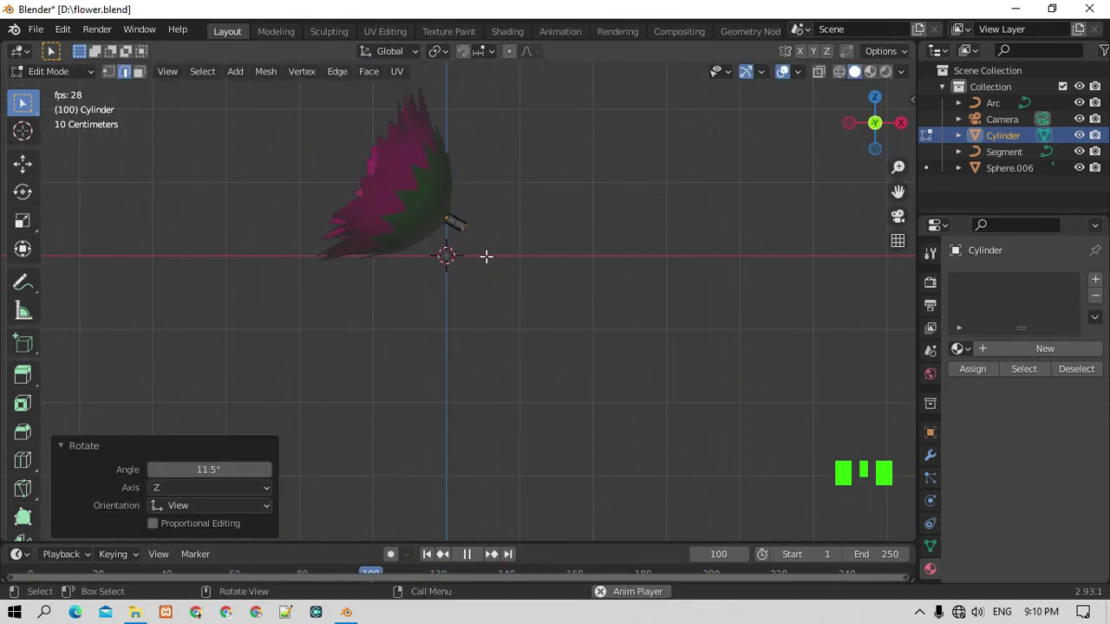
{"action": "left_click", "coordinate": [469, 558]}
{"action": "key", "text": "e"}
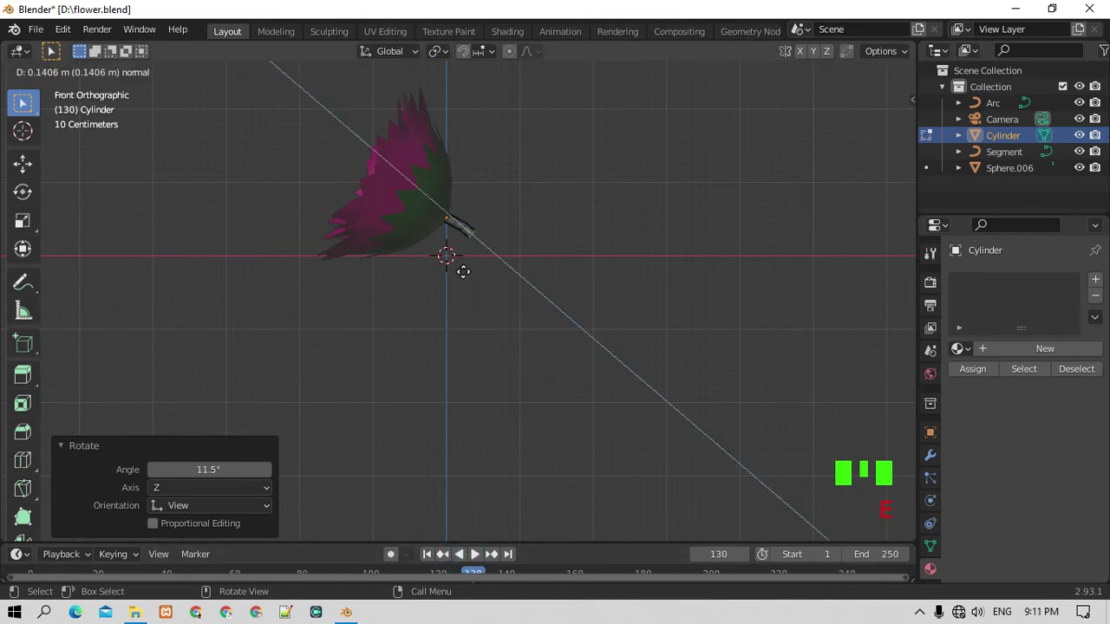
{"action": "key", "text": "r"}
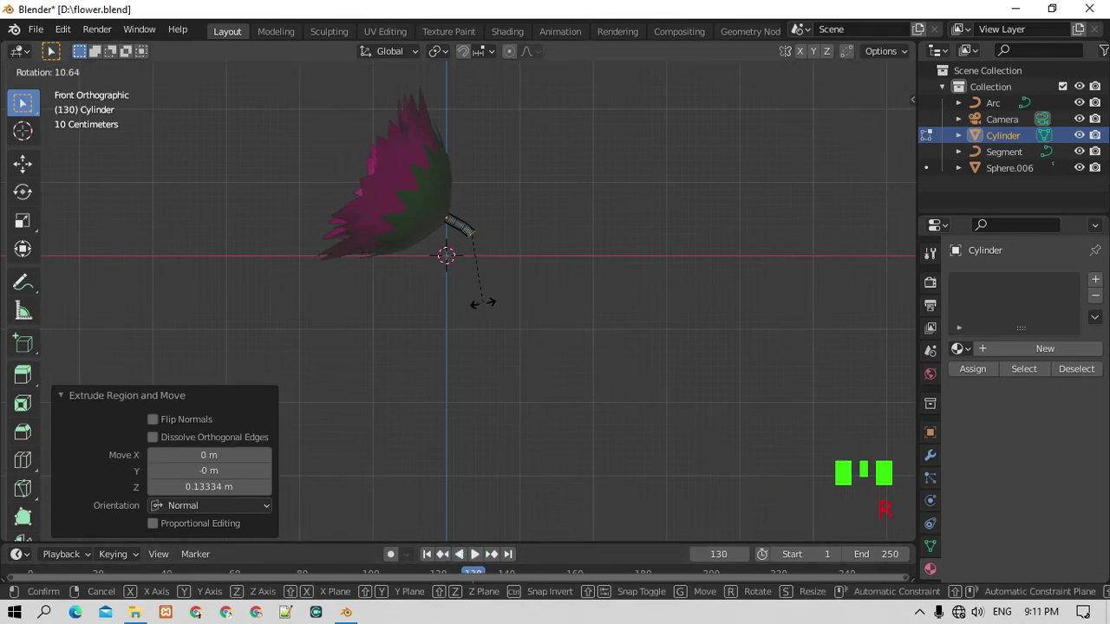
Keep extruding and rotating sections so the stem curves far downward.
{"action": "key", "text": "e"}
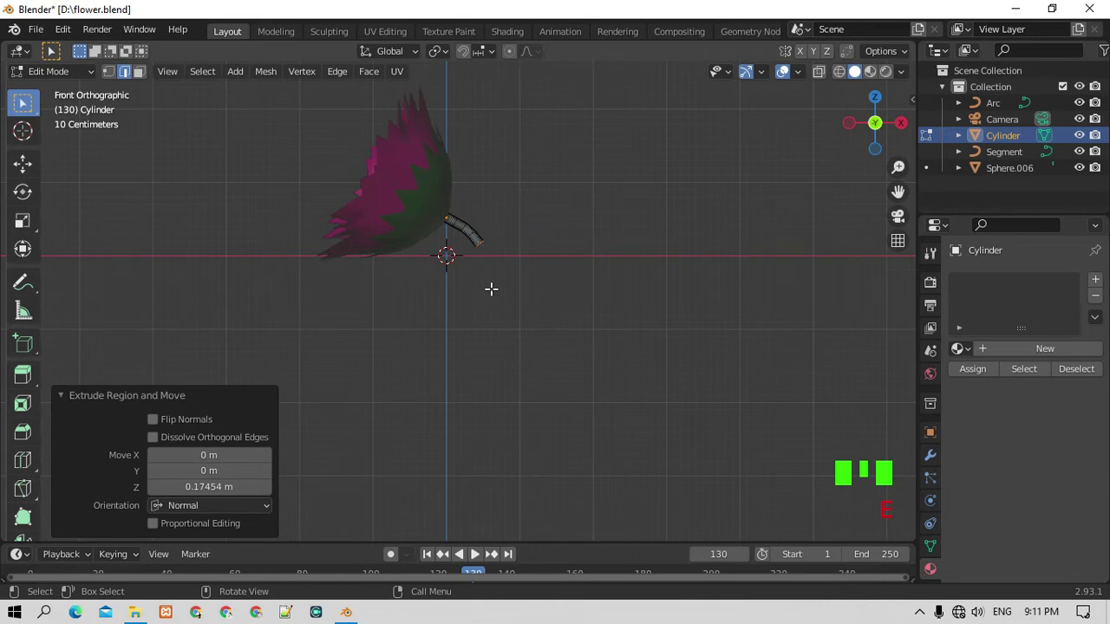
{"action": "key", "text": "e"}
{"action": "key", "text": "e"}
{"action": "key", "text": "r"}
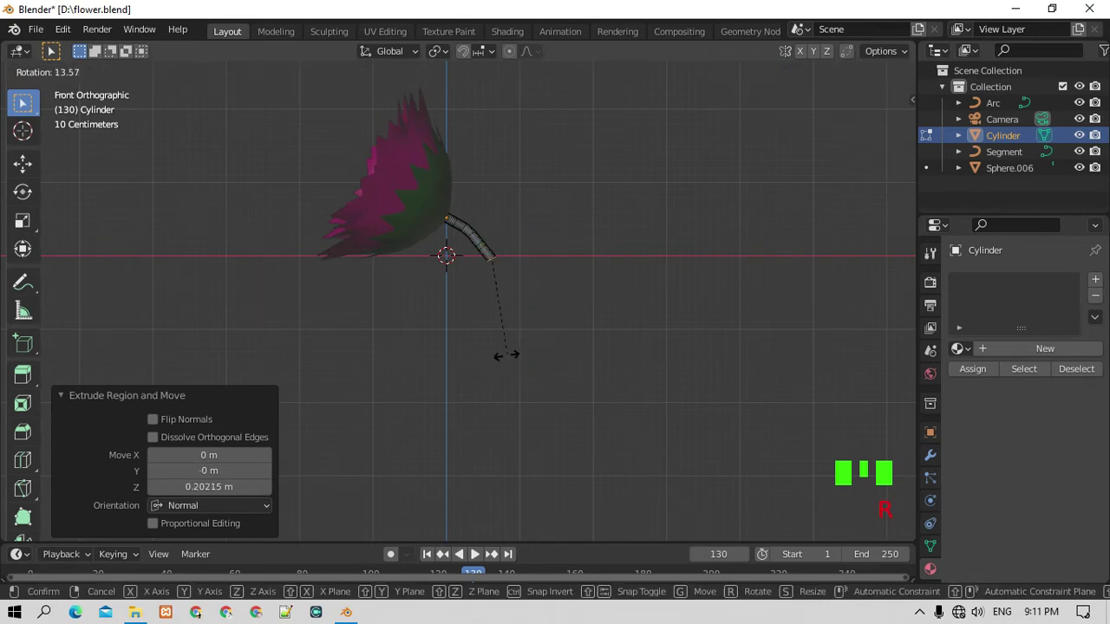
{"action": "key", "text": "e"}
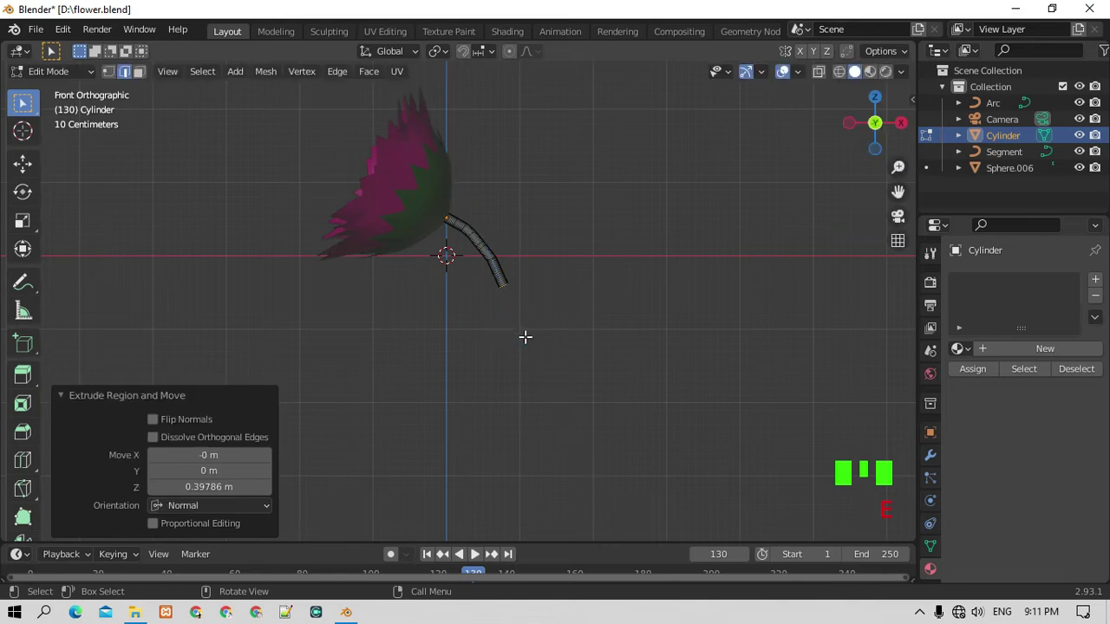
{"action": "key", "text": "r"}
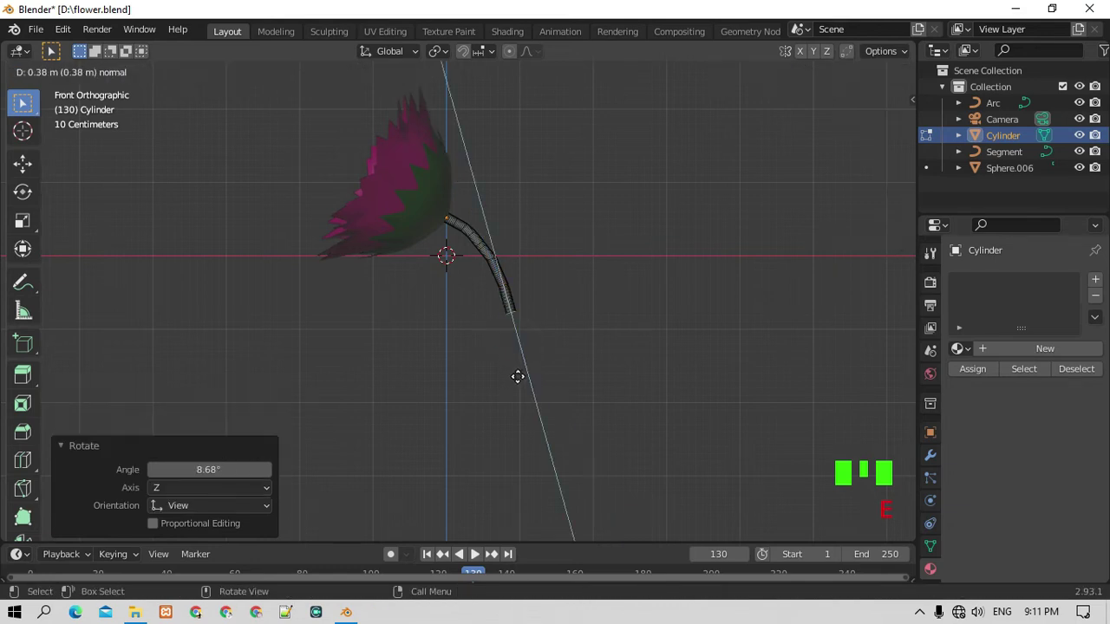
{"action": "key", "text": "r"}
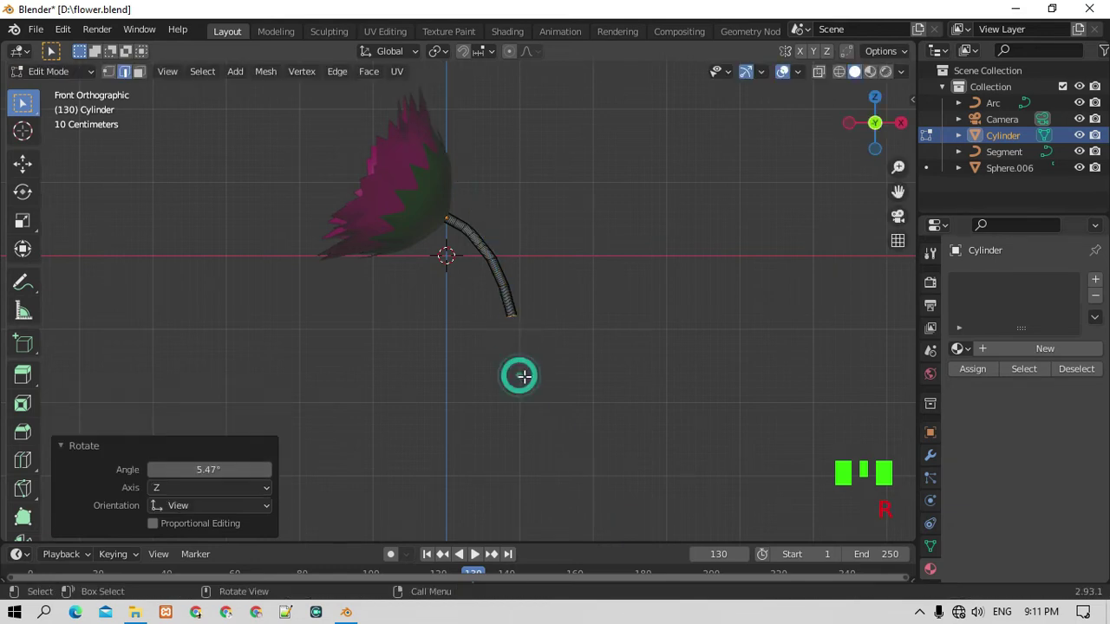
{"action": "key", "text": "e"}
{"action": "key", "text": "r"}
{"action": "key", "text": "e"}
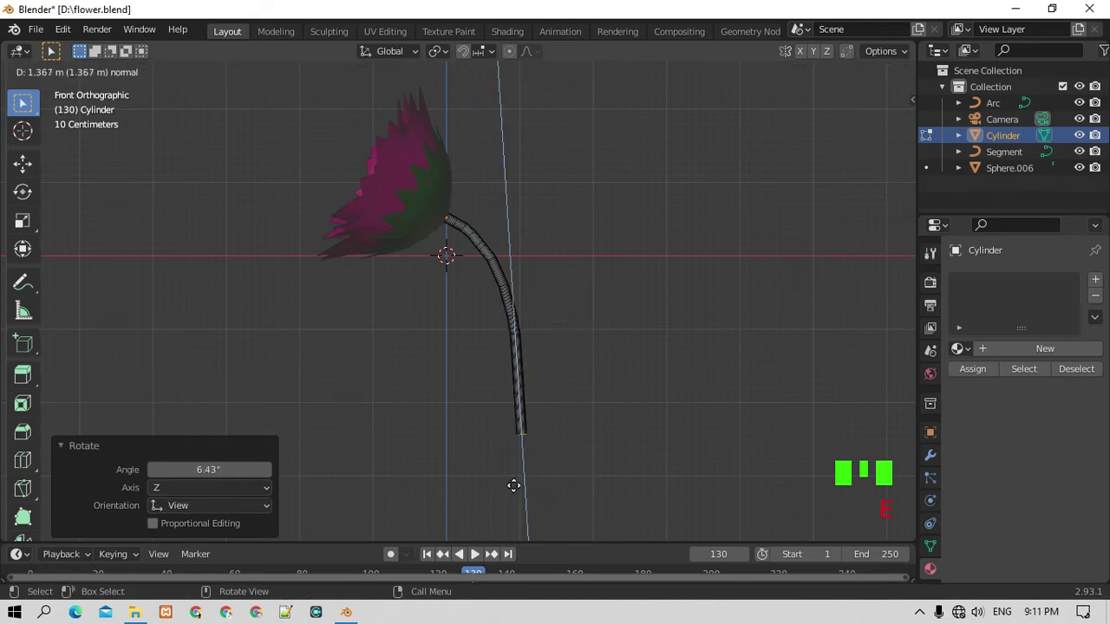
{"action": "scroll", "scroll_direction": "up", "scroll_amount": 3}
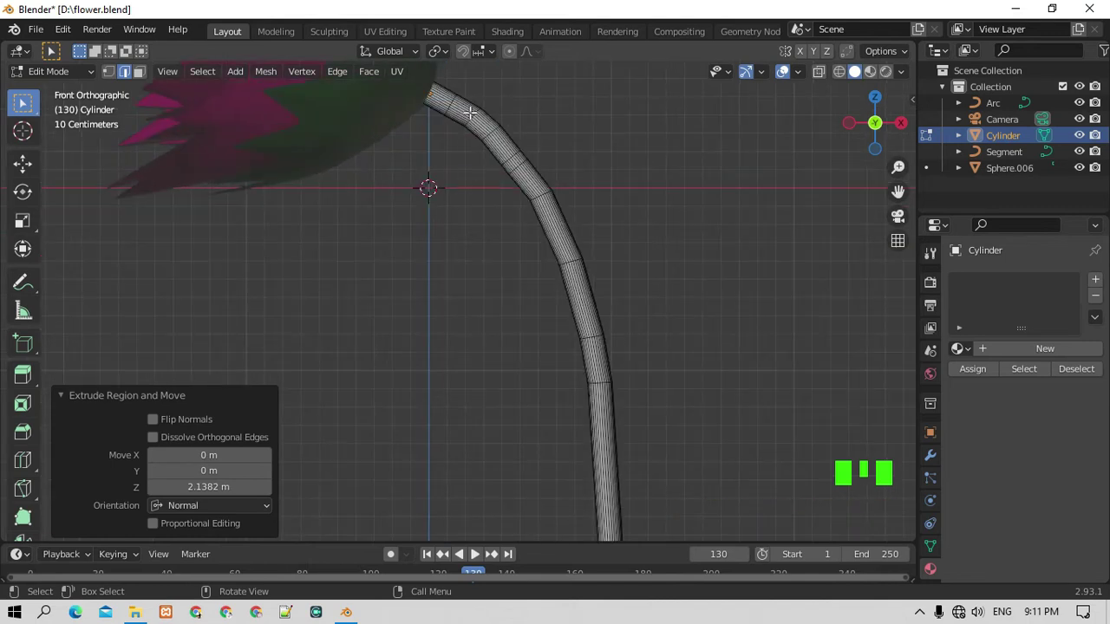
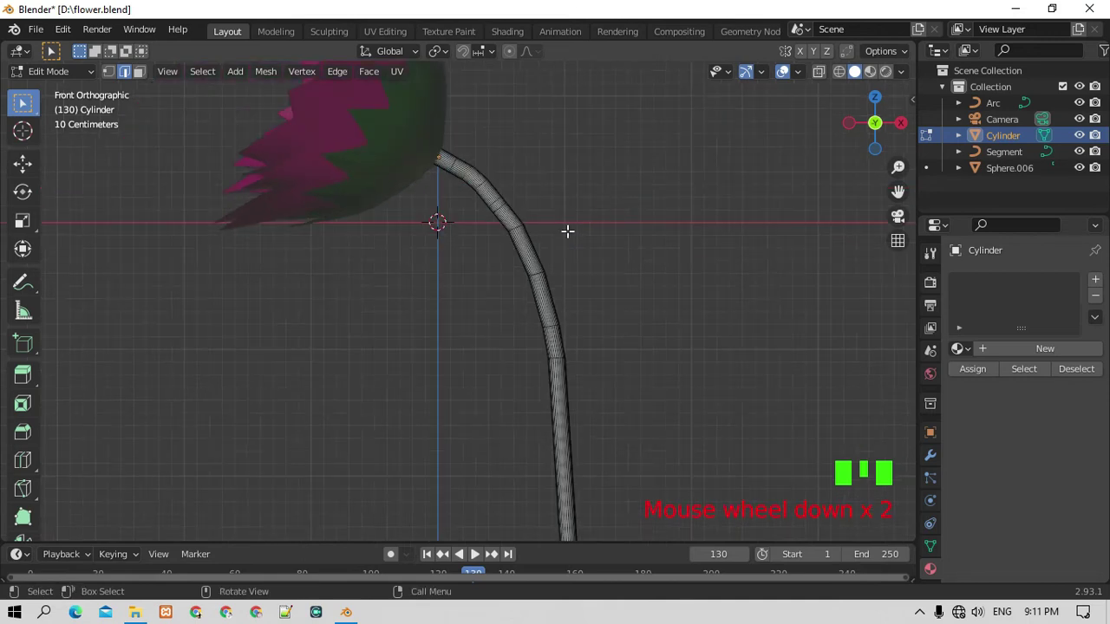
Nudge stem vertices near the flower head and slide a new loop cut toward the bend.
{"action": "key", "text": "g"}
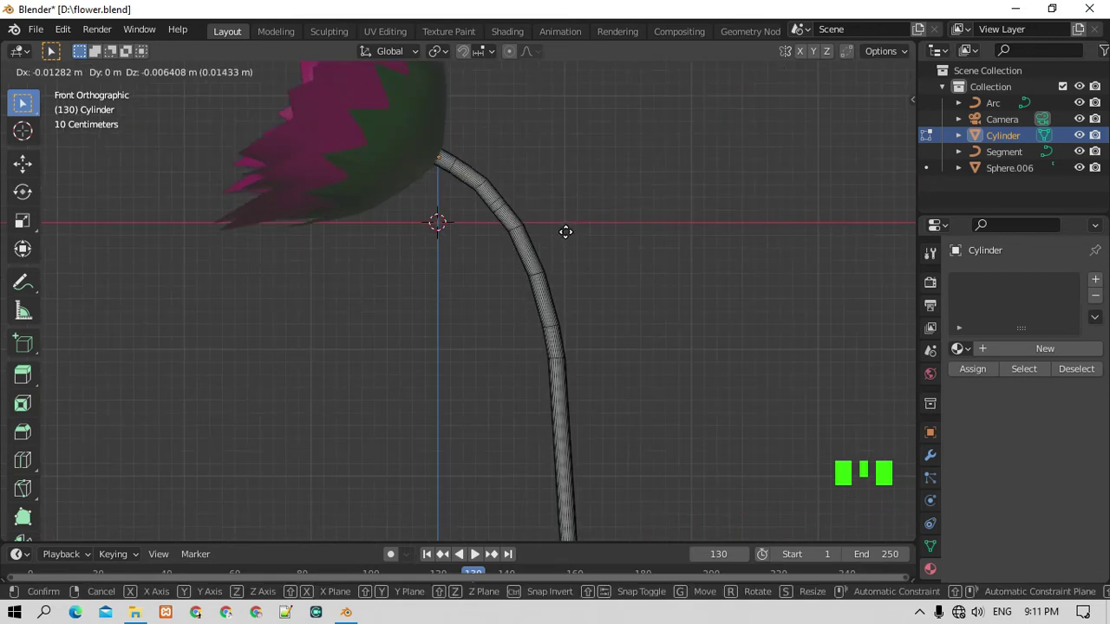
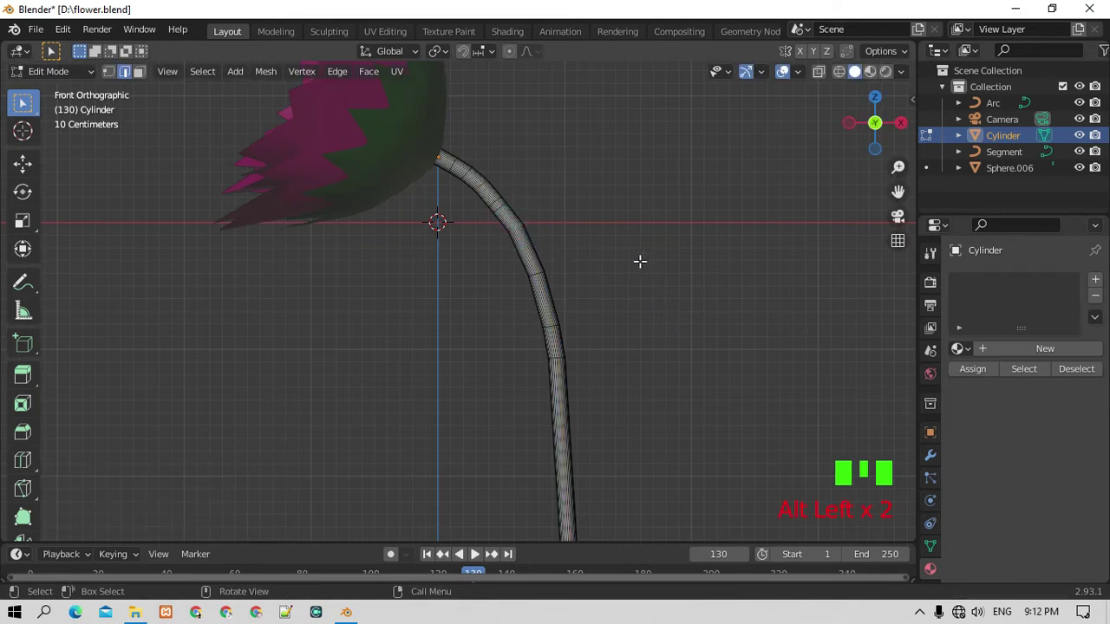
{"action": "key", "text": "g"}
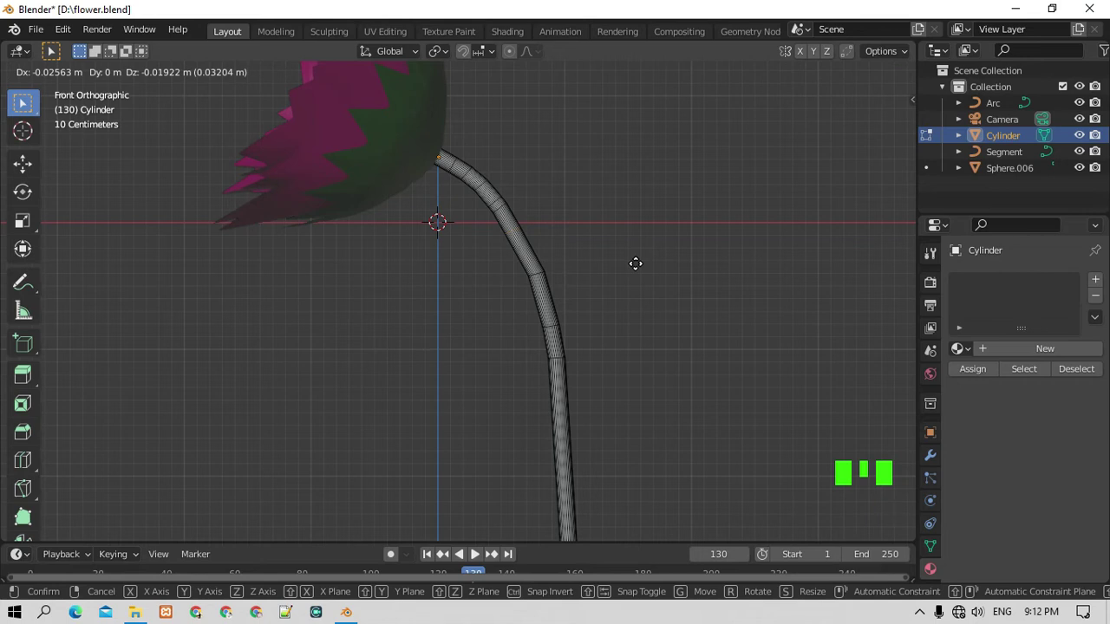
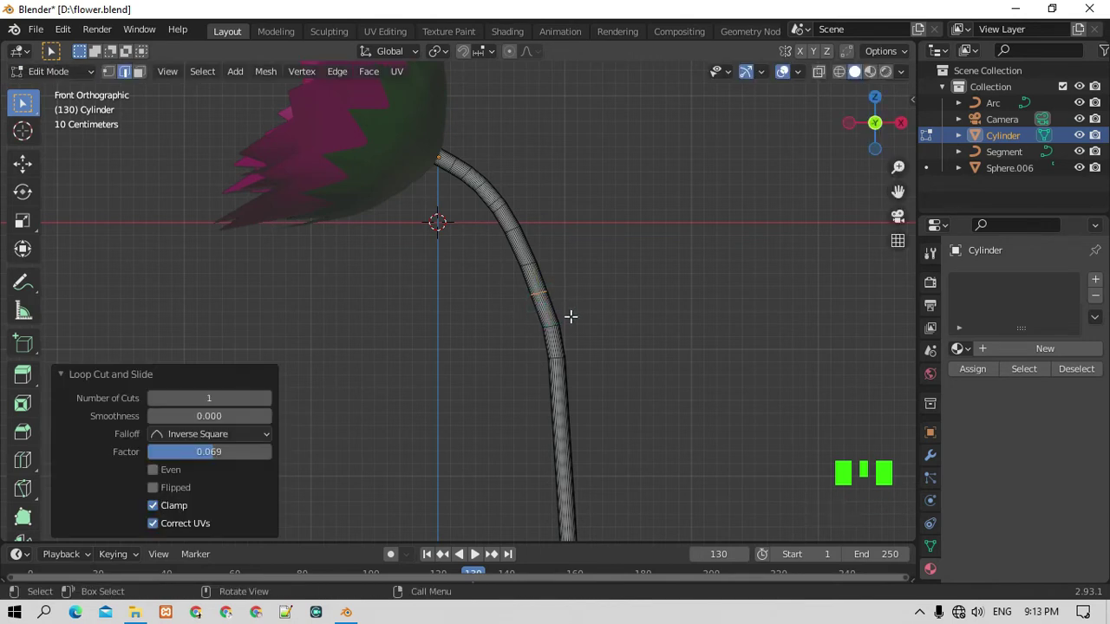
{"action": "key", "text": "g"}
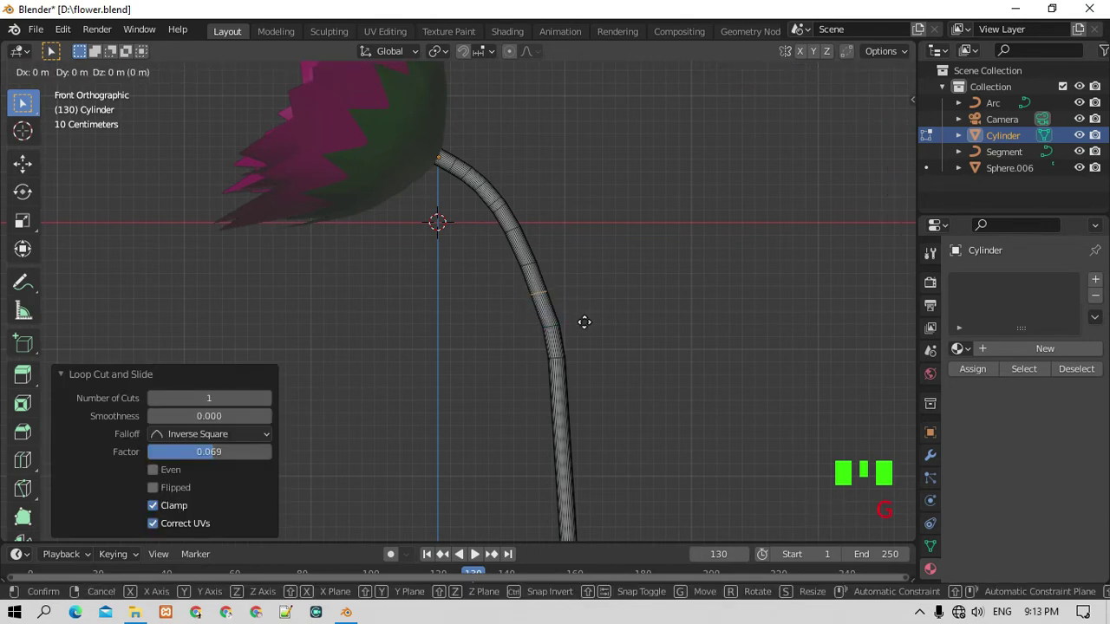
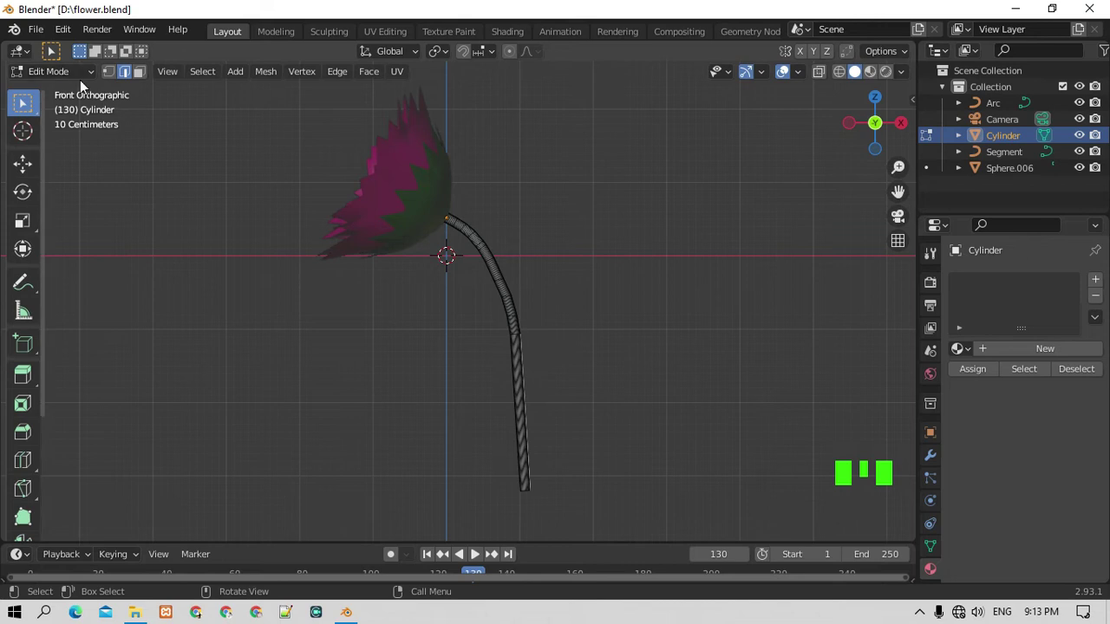
Return to Object Mode and select the stem cylinder to start forming thorns.
{"action": "left_click_drag", "start_coordinate": [78, 77], "coordinate": [574, 364]}
{"action": "left_click", "coordinate": [519, 323]}
{"action": "left_click_drag", "start_coordinate": [521, 322], "coordinate": [526, 359]}
{"action": "left_click", "coordinate": [527, 359]}
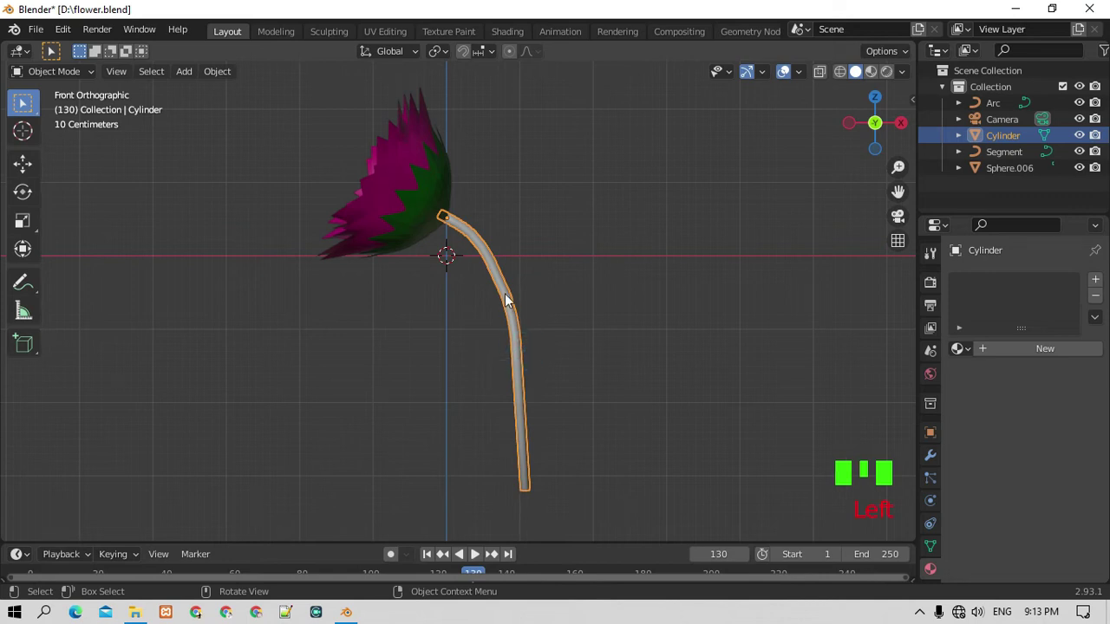
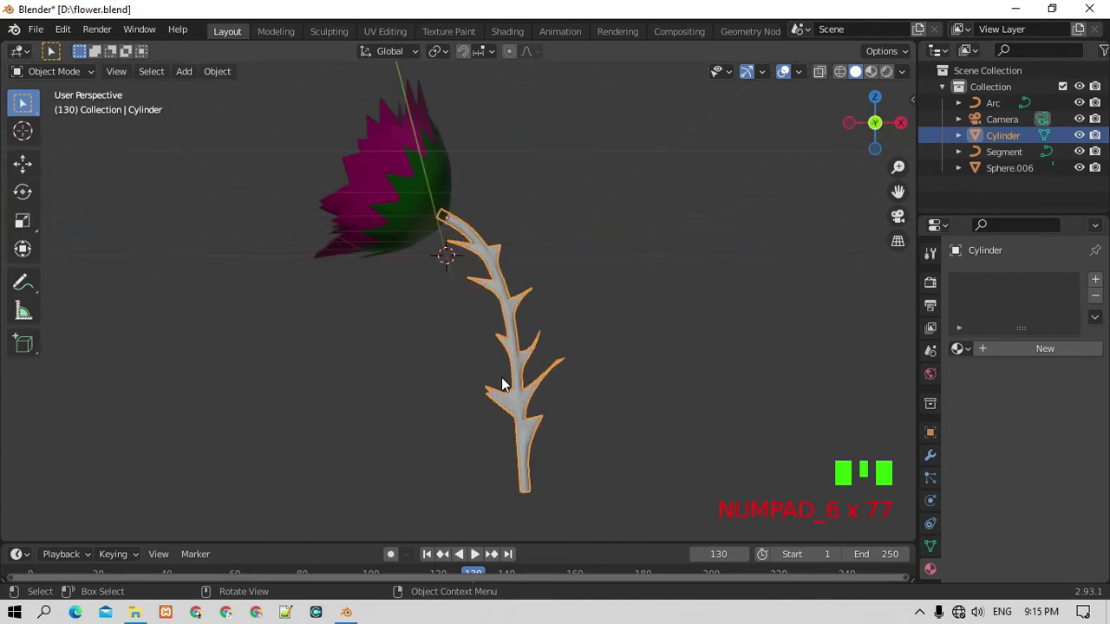
Duplicate the thorny stem, turn it 180° about Z and place it as a branch at the base.
{"action": "key", "text": "KP_1"}
{"action": "key", "text": "shift+d"}
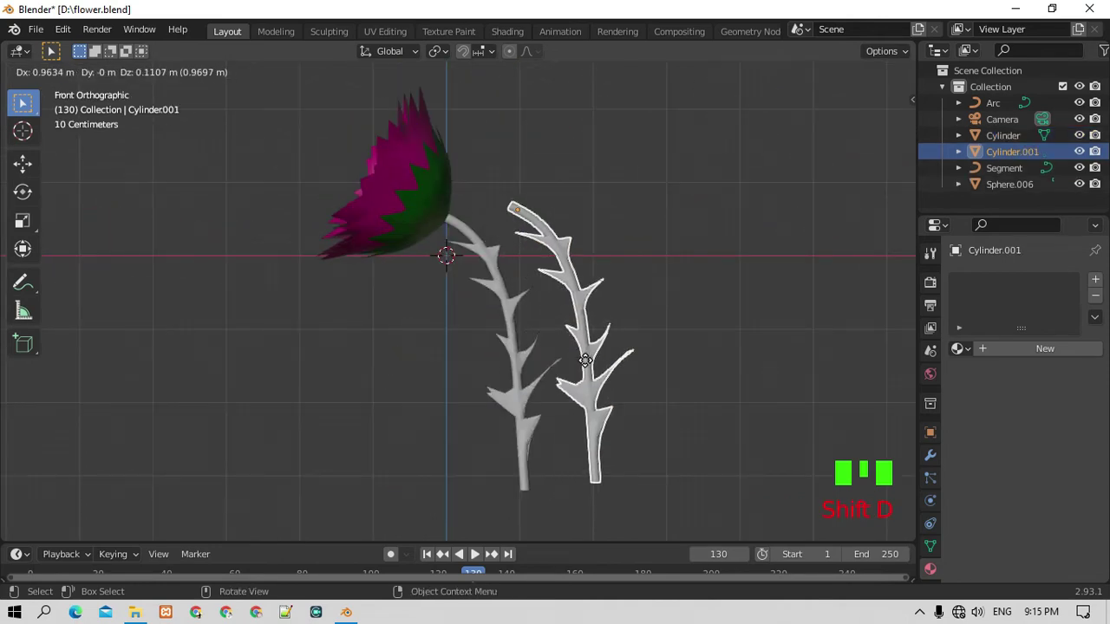
{"action": "key", "text": "r"}
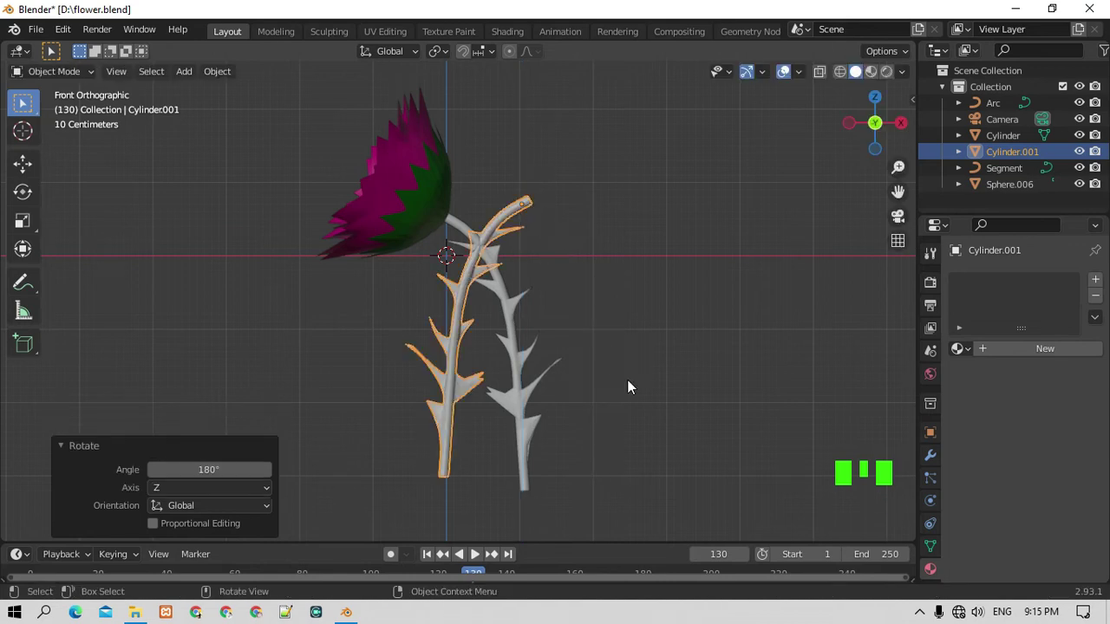
{"action": "key", "text": "g"}
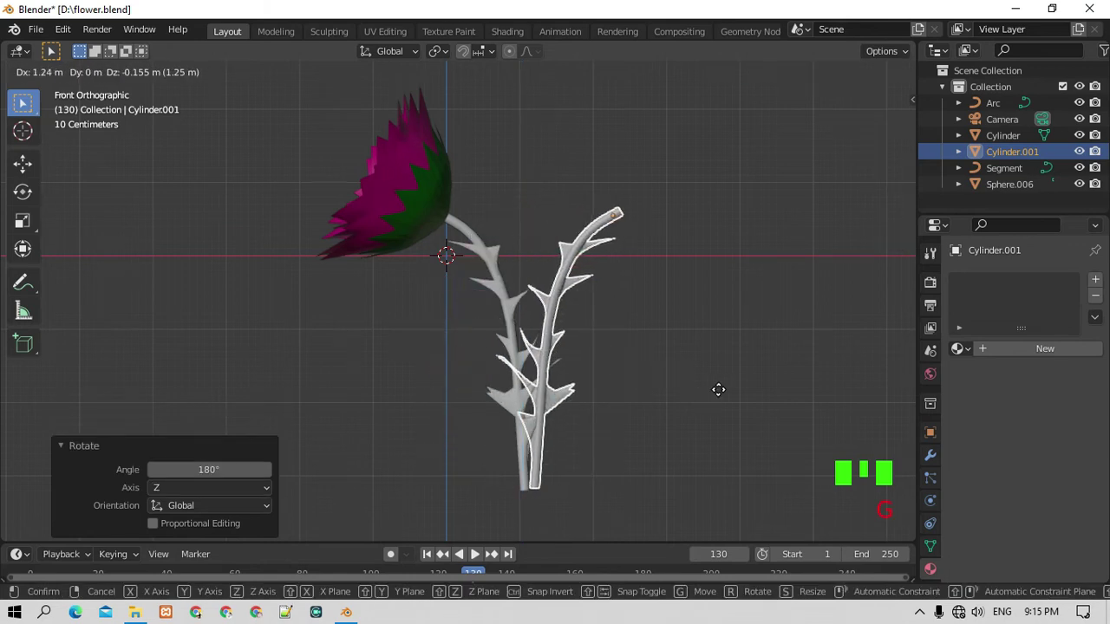
{"action": "key", "text": "s"}
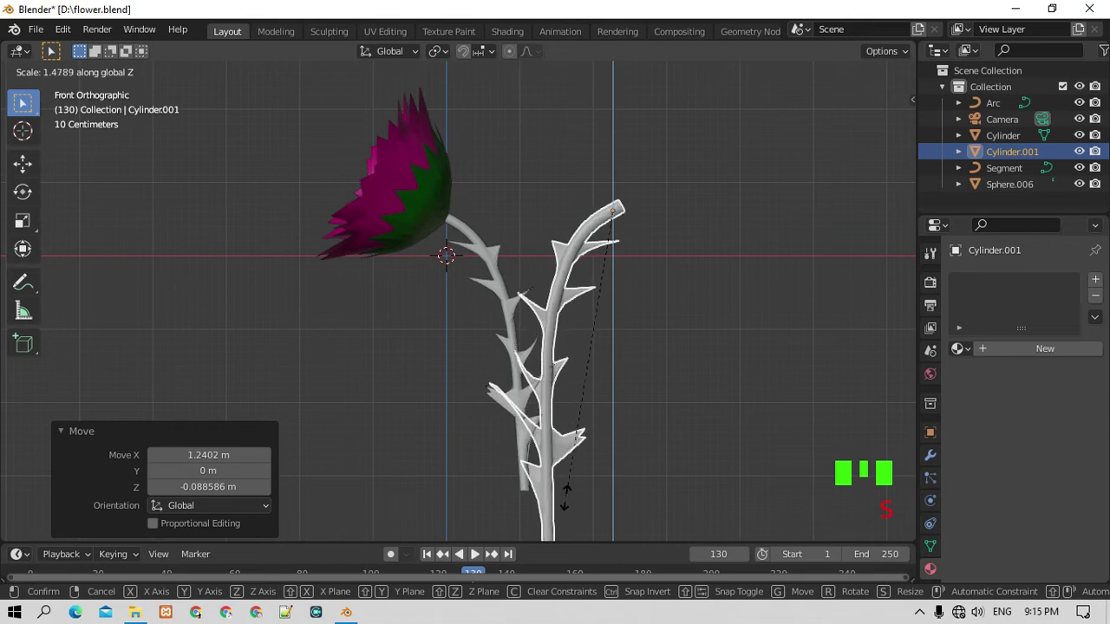
{"action": "key", "text": "g"}
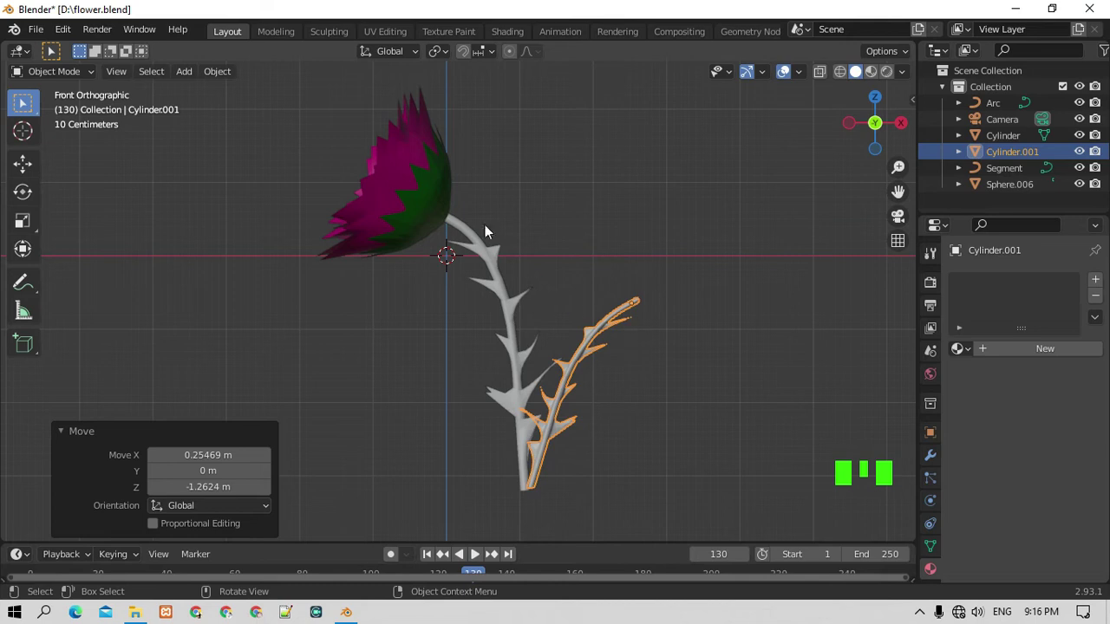
Duplicate the large flower head, turn it and shrink it to 0.435 for the branch.
{"action": "left_click", "coordinate": [436, 192]}
{"action": "key", "text": "shift+d"}
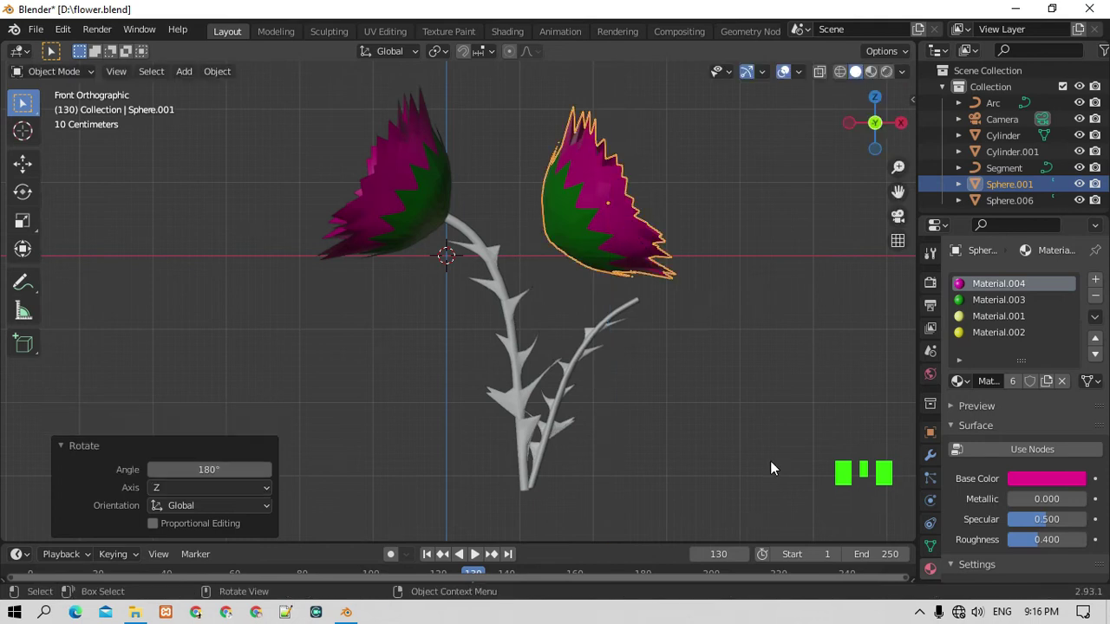
{"action": "key", "text": "s"}
{"action": "key", "text": "g"}
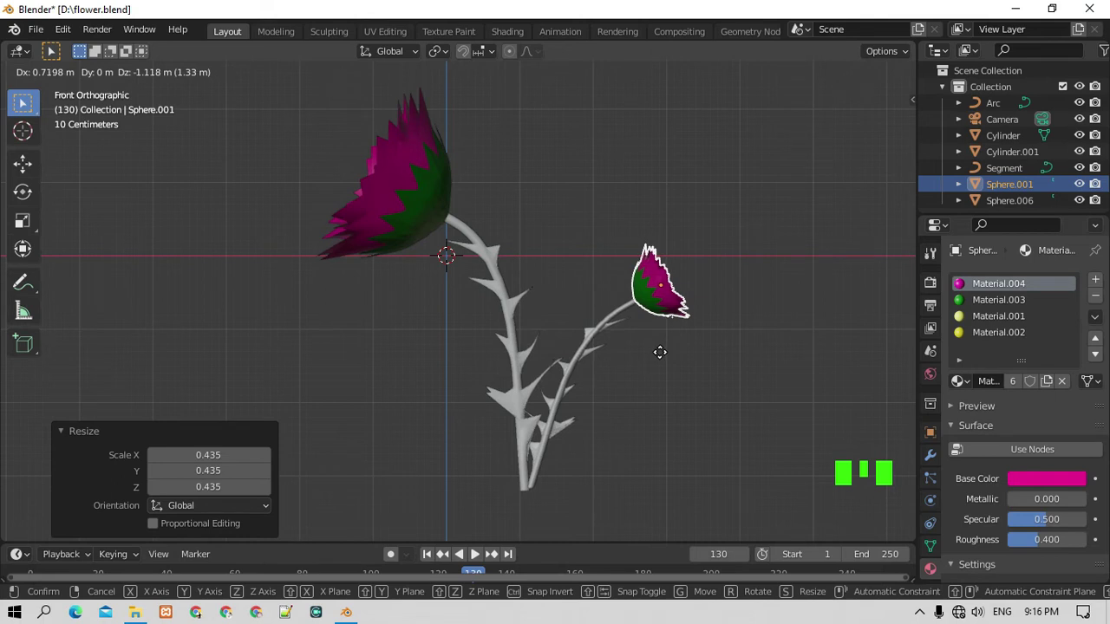
{"action": "left_click", "coordinate": [654, 383]}
{"action": "scroll", "scroll_direction": "up", "scroll_amount": 3}
{"action": "scroll", "scroll_direction": "down", "scroll_amount": 3}
Seat the small flower head on the branch tip, checking from several sides.
{"action": "key", "text": "KP_6"}
{"action": "key", "text": "KP_6"}
{"action": "key", "text": "KP_6"}
{"action": "key", "text": "KP_6"}
{"action": "key", "text": "KP_6"}
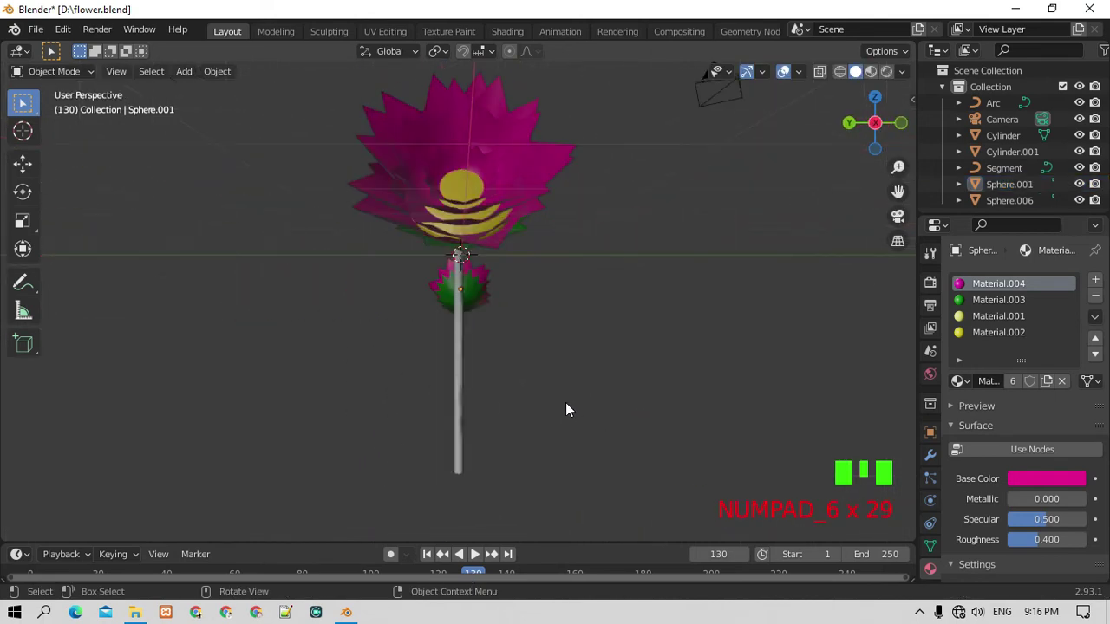
{"action": "key", "text": "KP_4"}
{"action": "left_click", "coordinate": [420, 289]}
{"action": "key", "text": "g"}
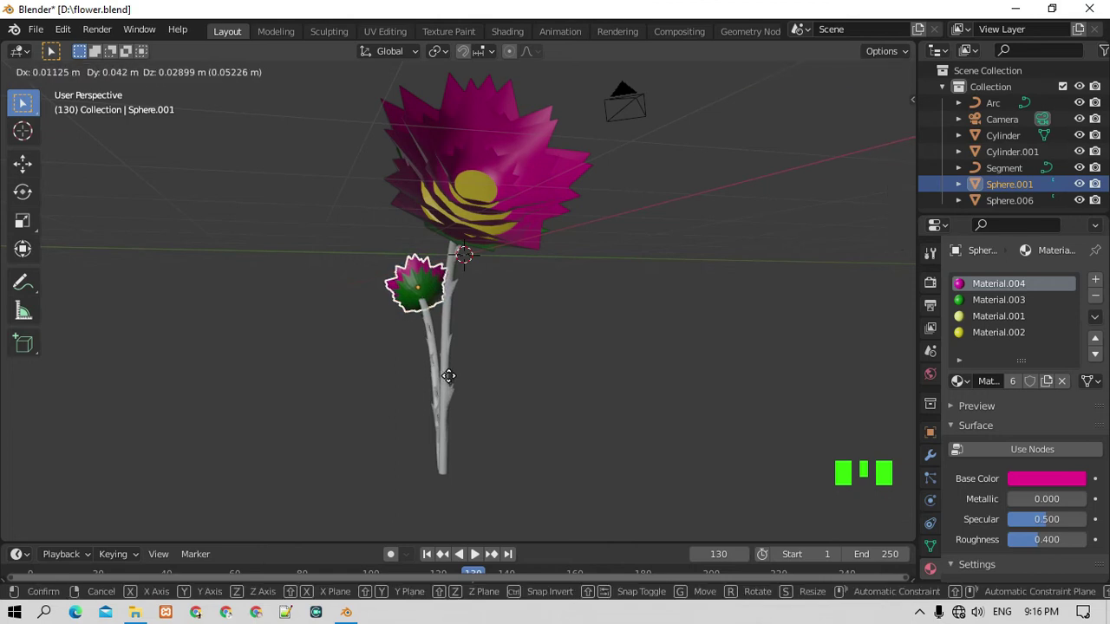
{"action": "left_click", "coordinate": [526, 399]}
{"action": "key", "text": "KP_1"}
{"action": "left_click", "coordinate": [525, 391]}
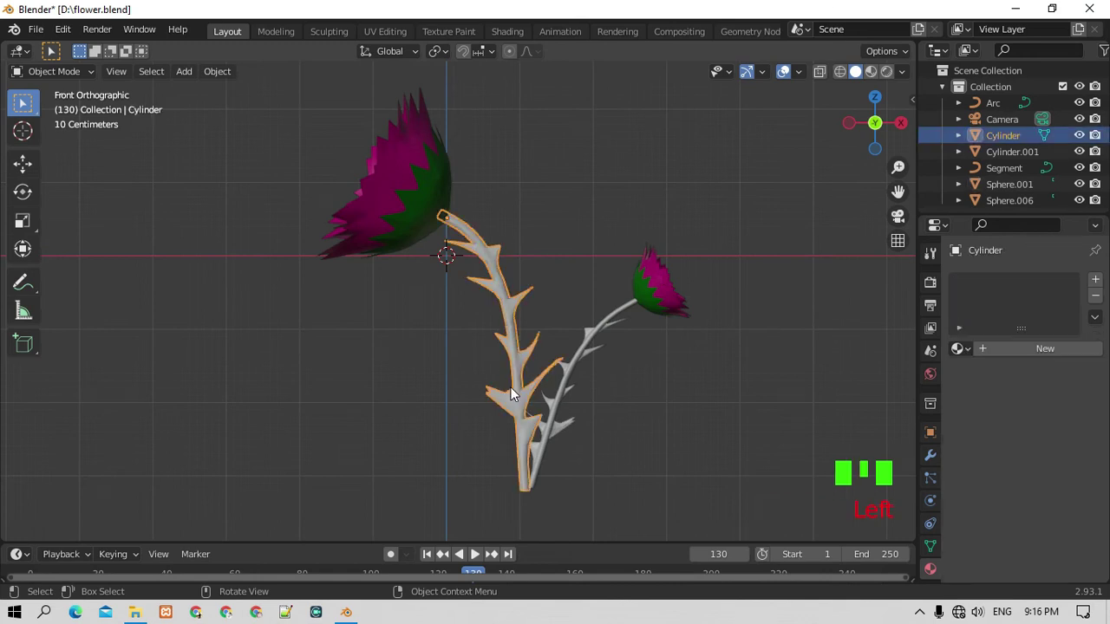
Duplicate the main stem and stretch, tilt and raise it as a taller upright third branch.
{"action": "key", "text": "shift+d"}
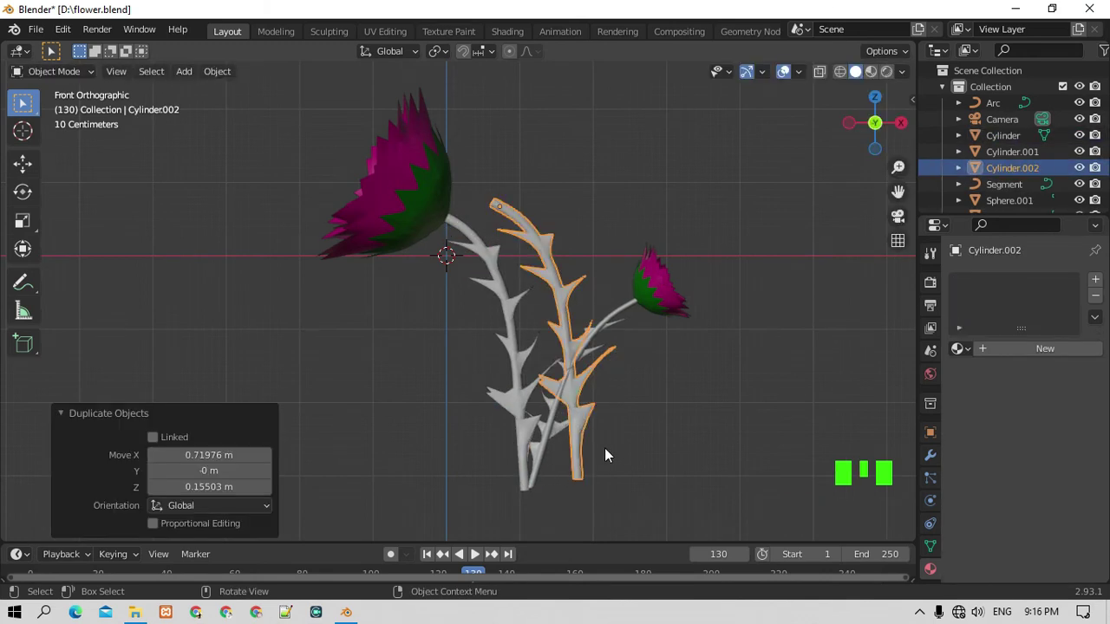
{"action": "key", "text": "s"}
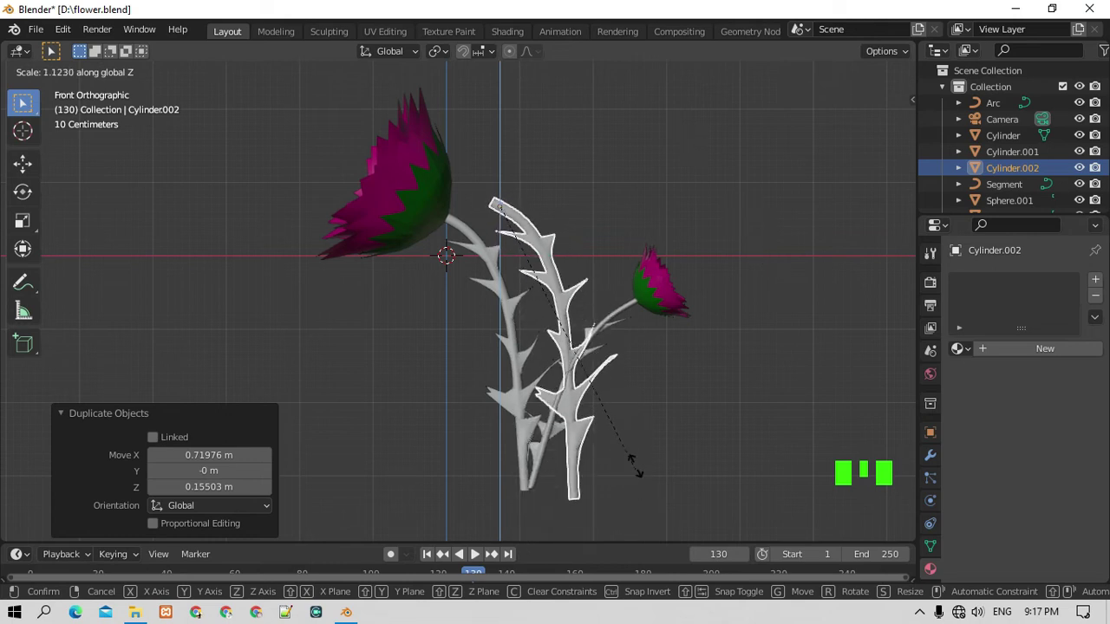
{"action": "key", "text": "r"}
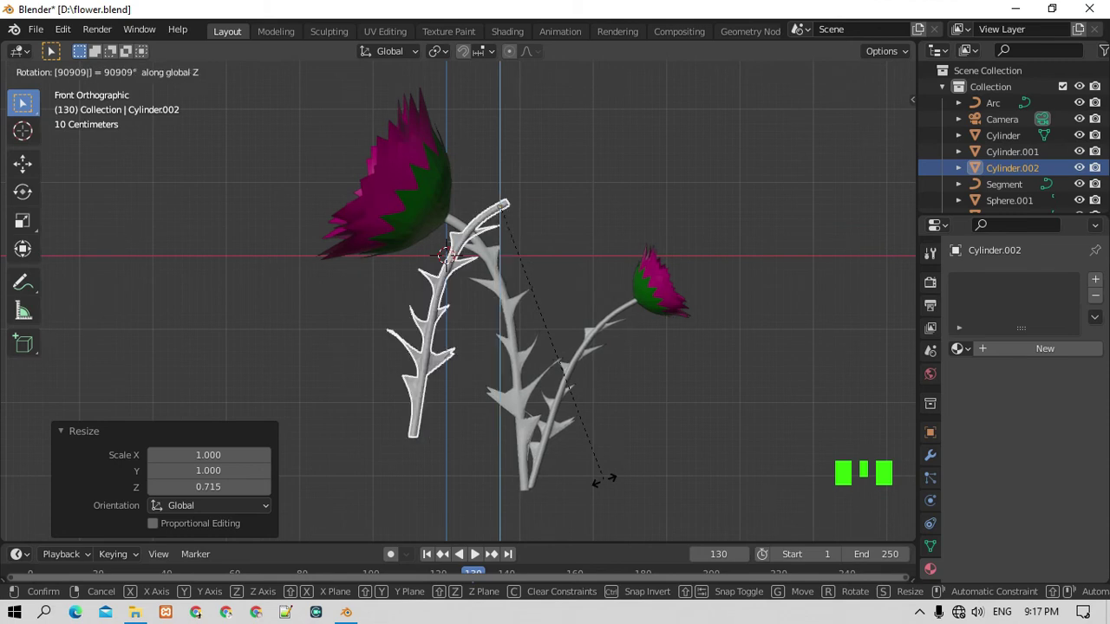
{"action": "key", "text": "g"}
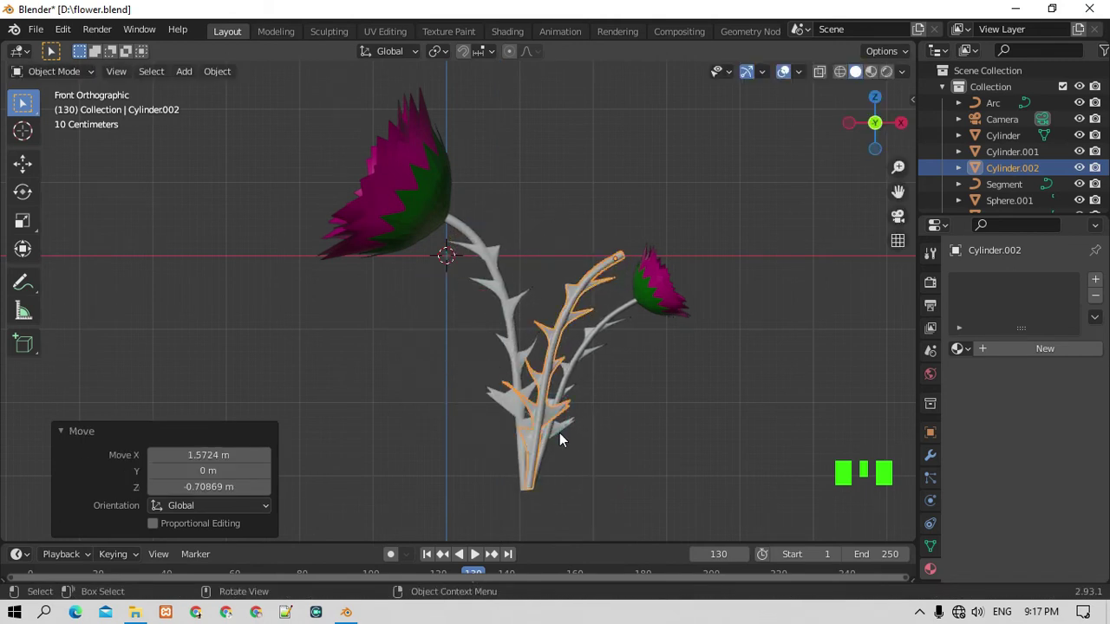
{"action": "key", "text": "r"}
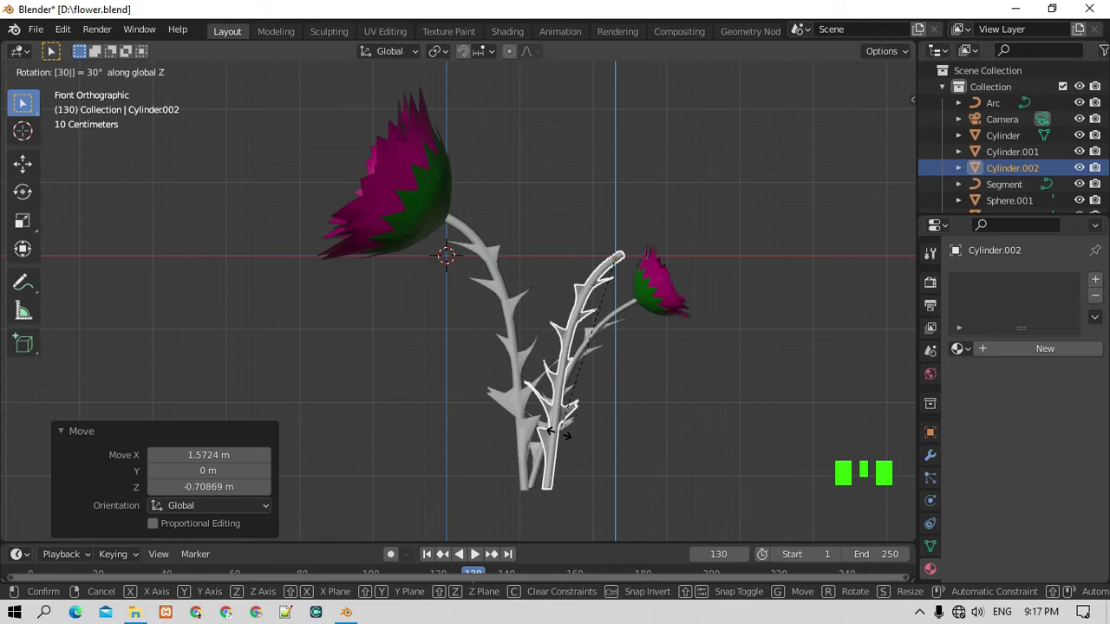
{"action": "key", "text": "g"}
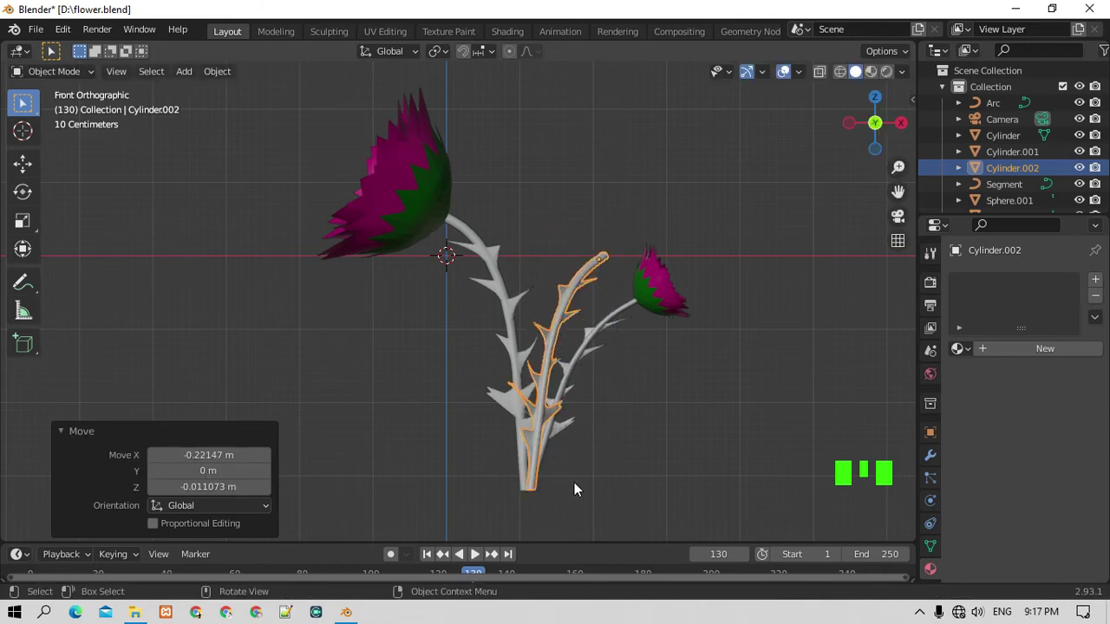
{"action": "key", "text": "s"}
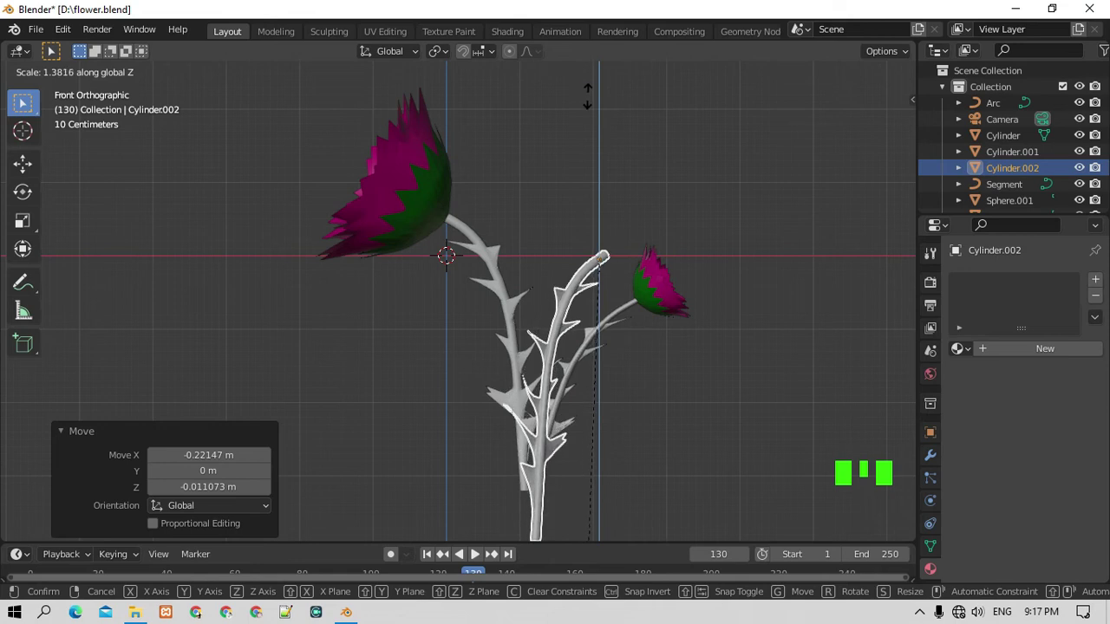
{"action": "key", "text": "g"}
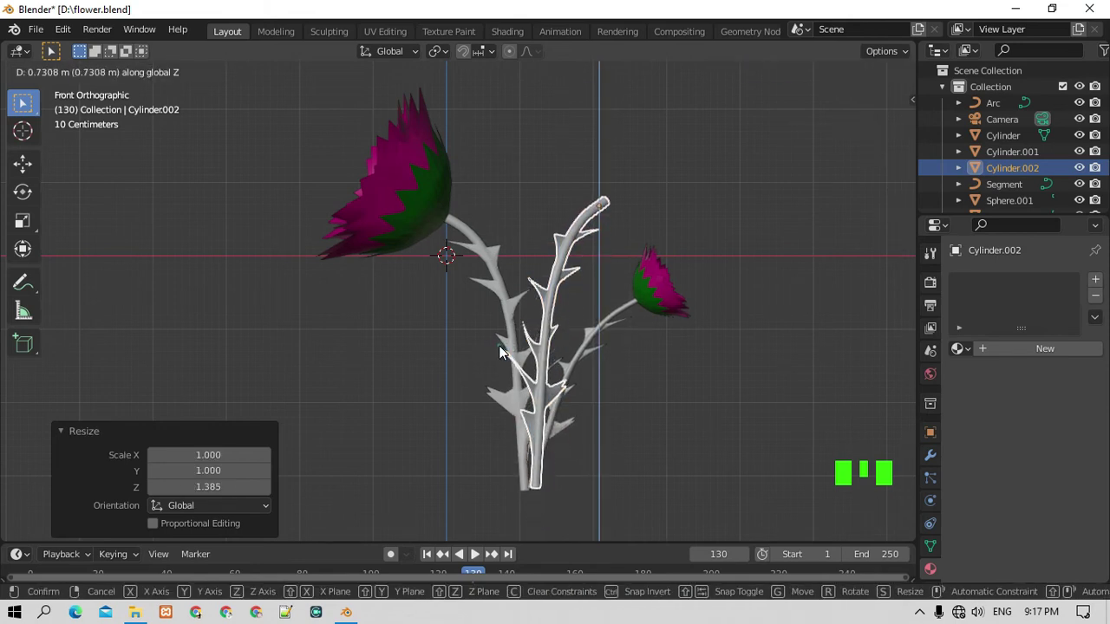
Duplicate the large flower head, rotate it 180° about Z and set it atop the tall branch.
{"action": "left_click", "coordinate": [401, 189]}
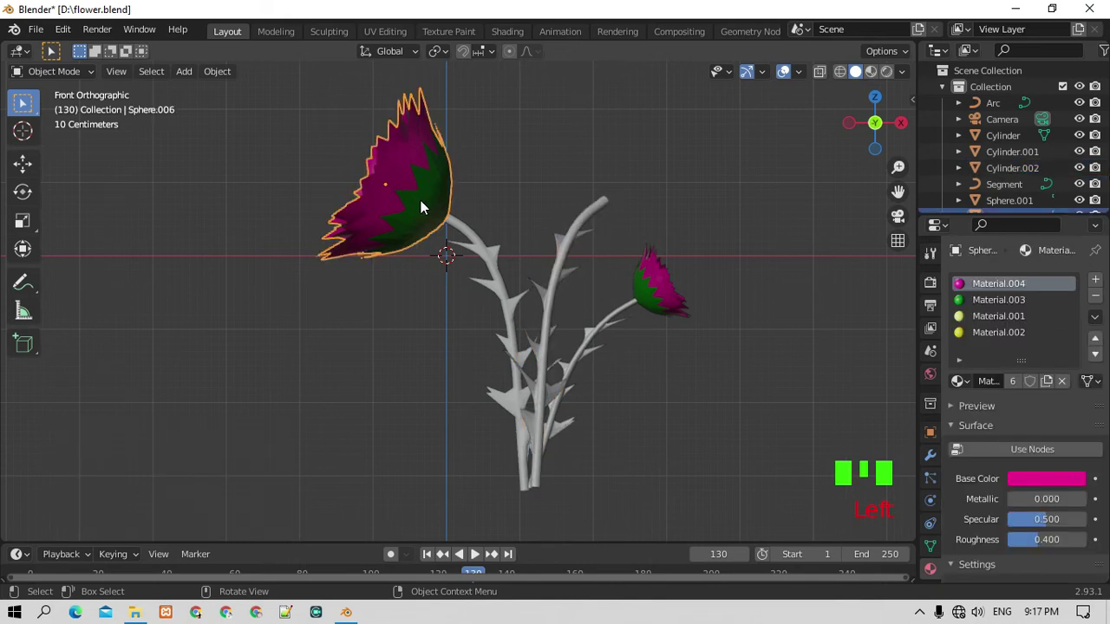
{"action": "key", "text": "shift+d"}
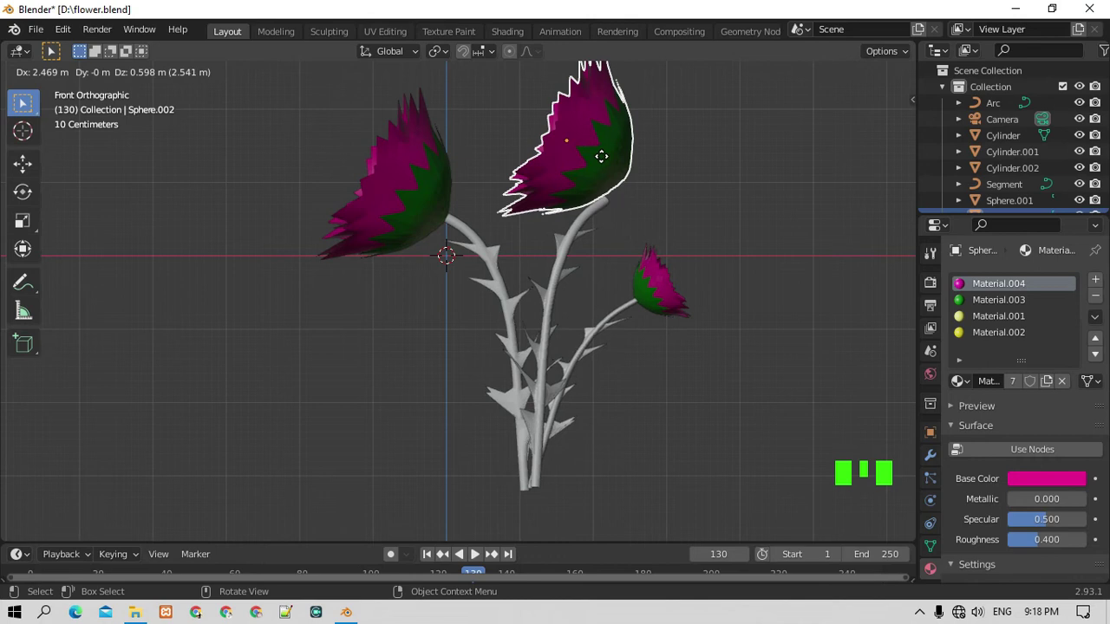
{"action": "key", "text": "r"}
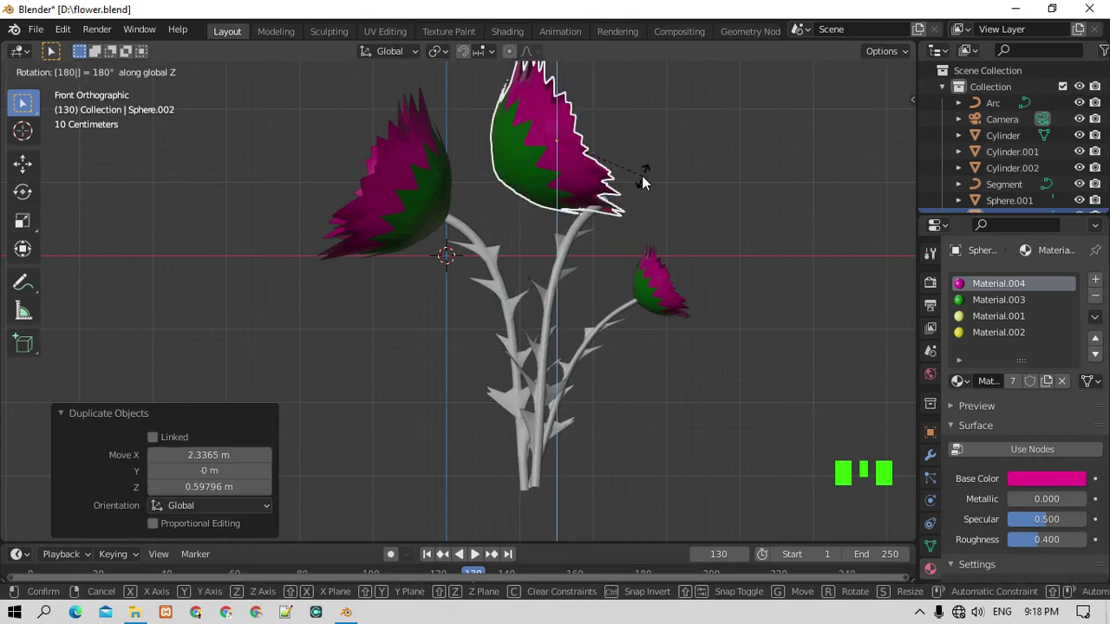
{"action": "key", "text": "g"}
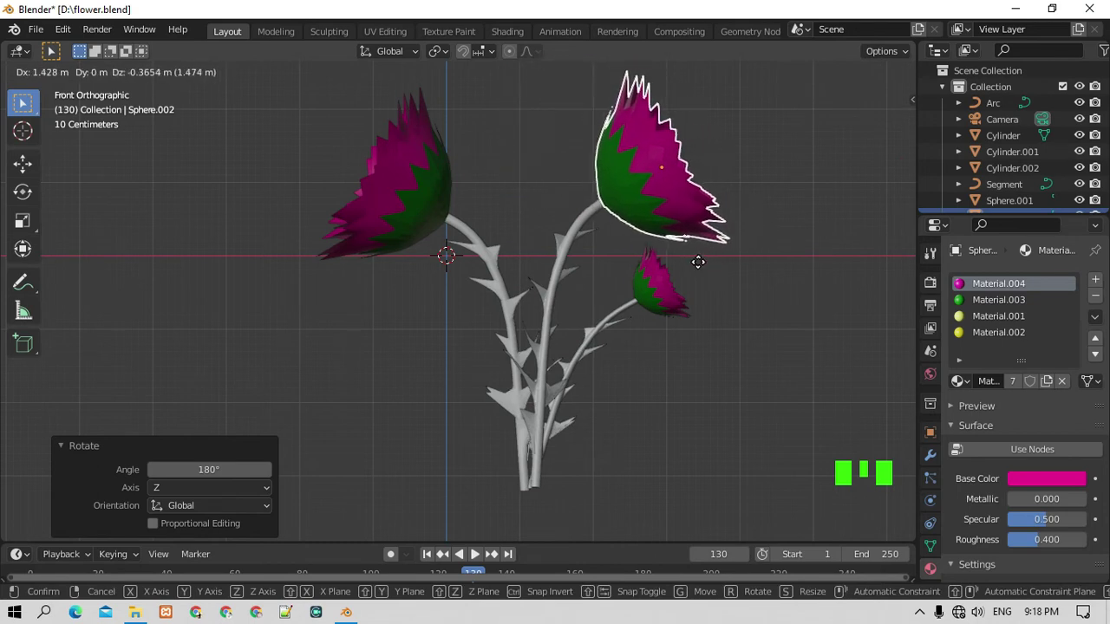
{"action": "left_click", "coordinate": [648, 414]}
{"action": "scroll", "scroll_direction": "down", "scroll_amount": 3}
{"action": "scroll", "scroll_direction": "up", "scroll_amount": 3}
{"action": "scroll", "scroll_direction": "up", "scroll_amount": 3}
{"action": "scroll", "scroll_direction": "down", "scroll_amount": 3}
Add a UV sphere, flatten it along Z and delete its lower half to make a dome.
{"action": "key", "text": "shift+a"}
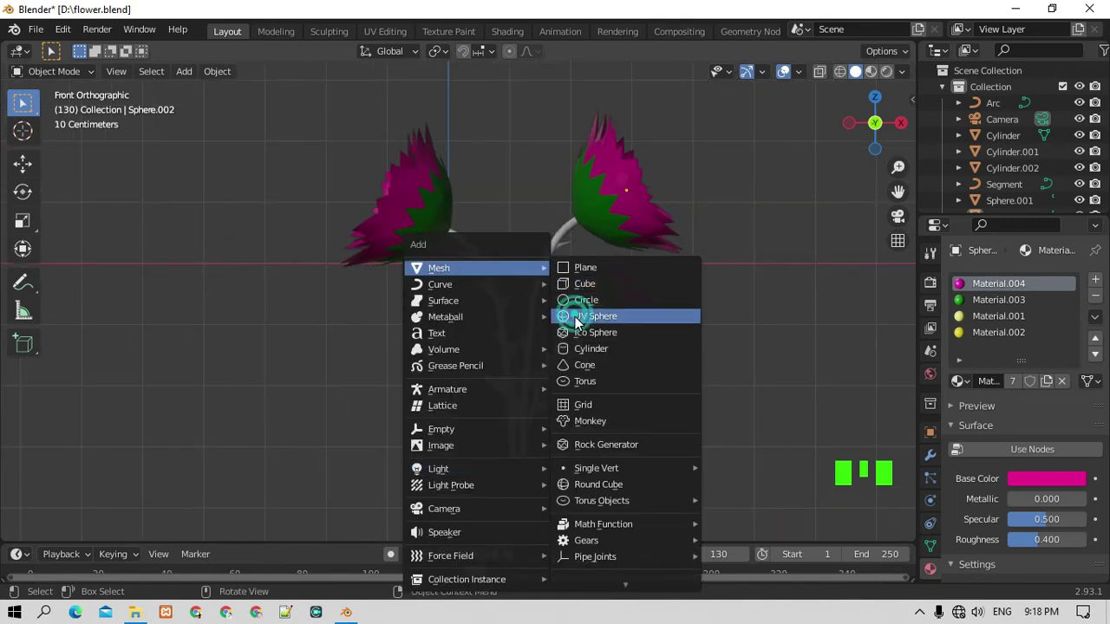
{"action": "key", "text": "s"}
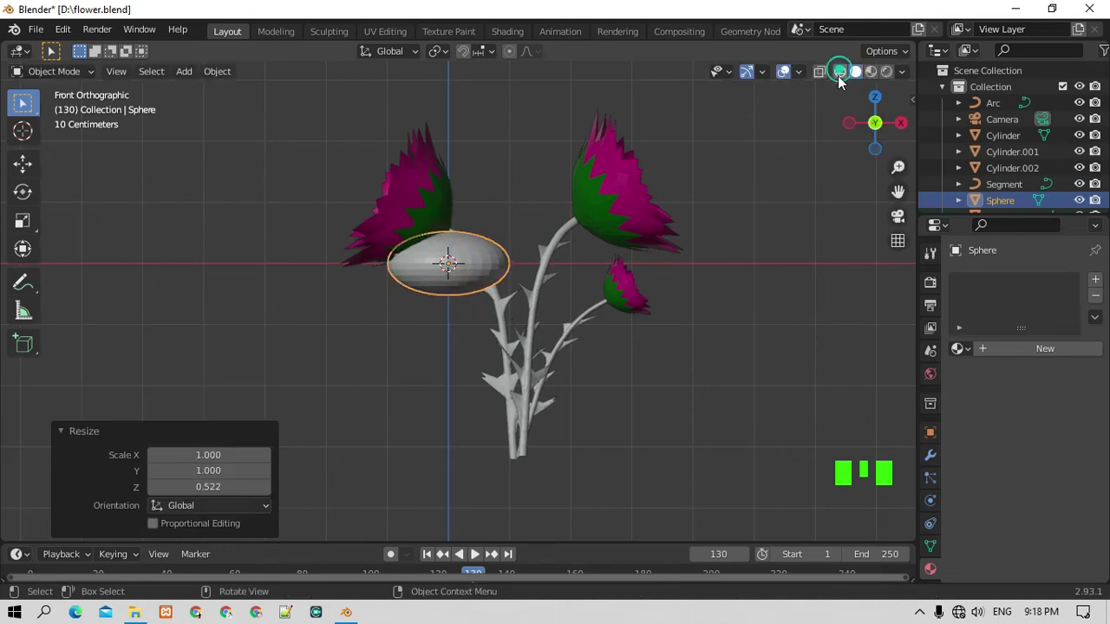
{"action": "left_click", "coordinate": [551, 257]}
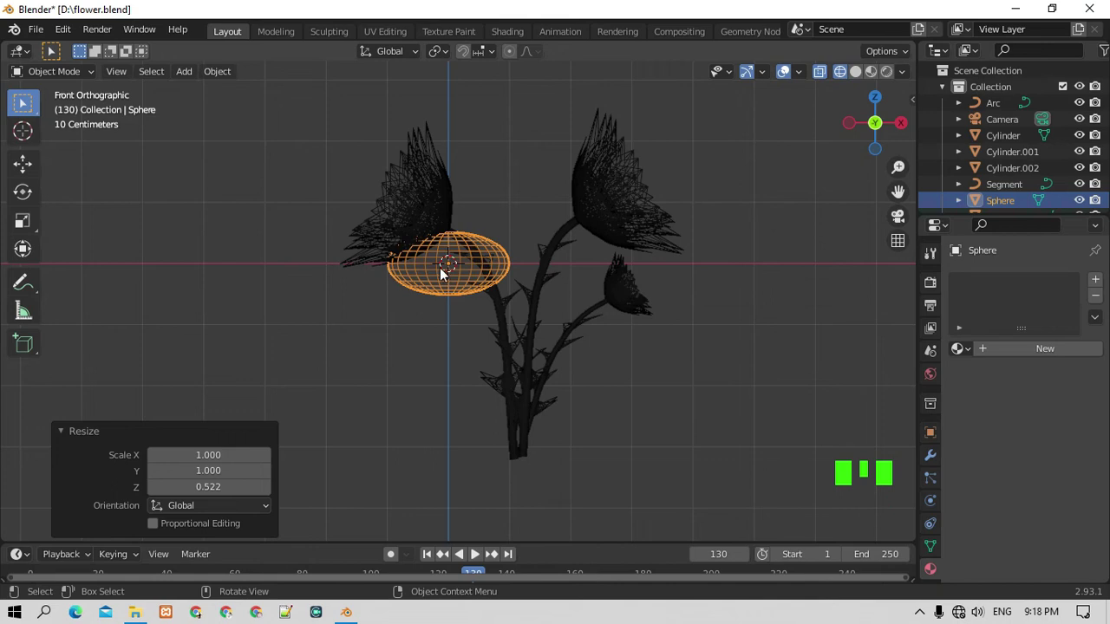
{"action": "key", "text": "g"}
{"action": "left_click_drag", "start_coordinate": [85, 98], "coordinate": [253, 308]}
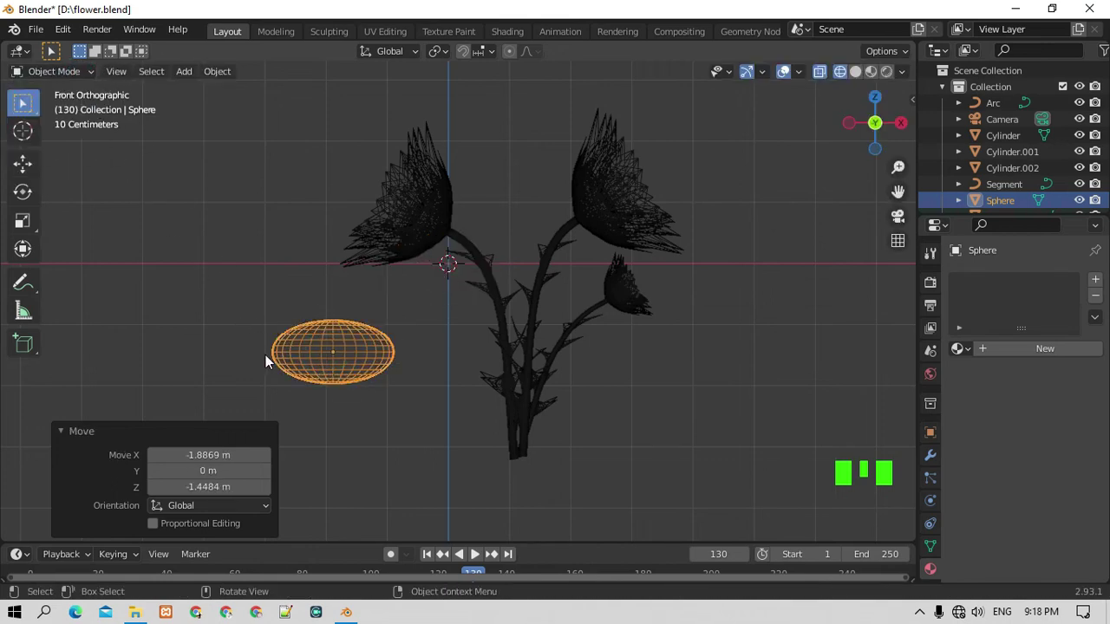
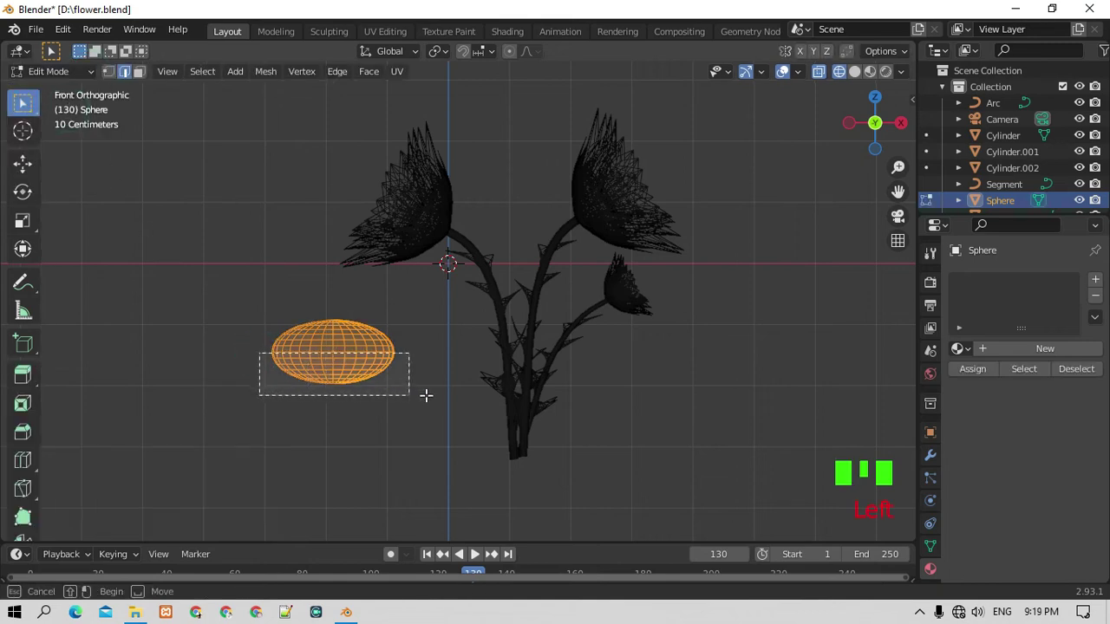
{"action": "key", "text": "Delete"}
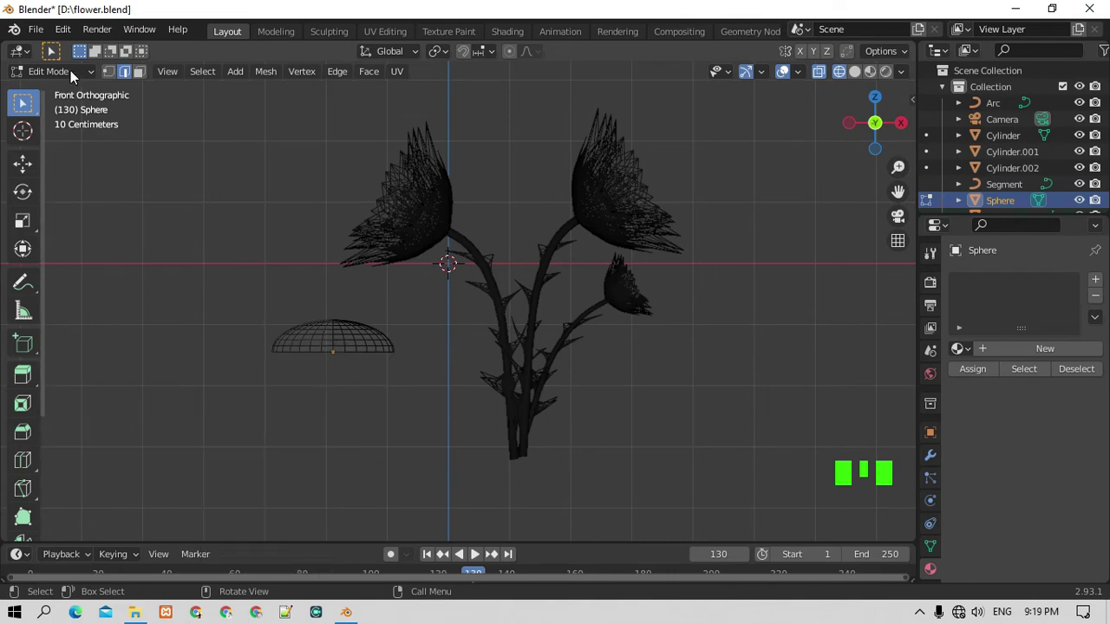
Move the dome beneath the stems and centre it in depth from the side view.
{"action": "left_click_drag", "start_coordinate": [80, 85], "coordinate": [859, 76]}
{"action": "left_click", "coordinate": [861, 72]}
{"action": "left_click_drag", "start_coordinate": [341, 354], "coordinate": [336, 367]}
{"action": "key", "text": "g"}
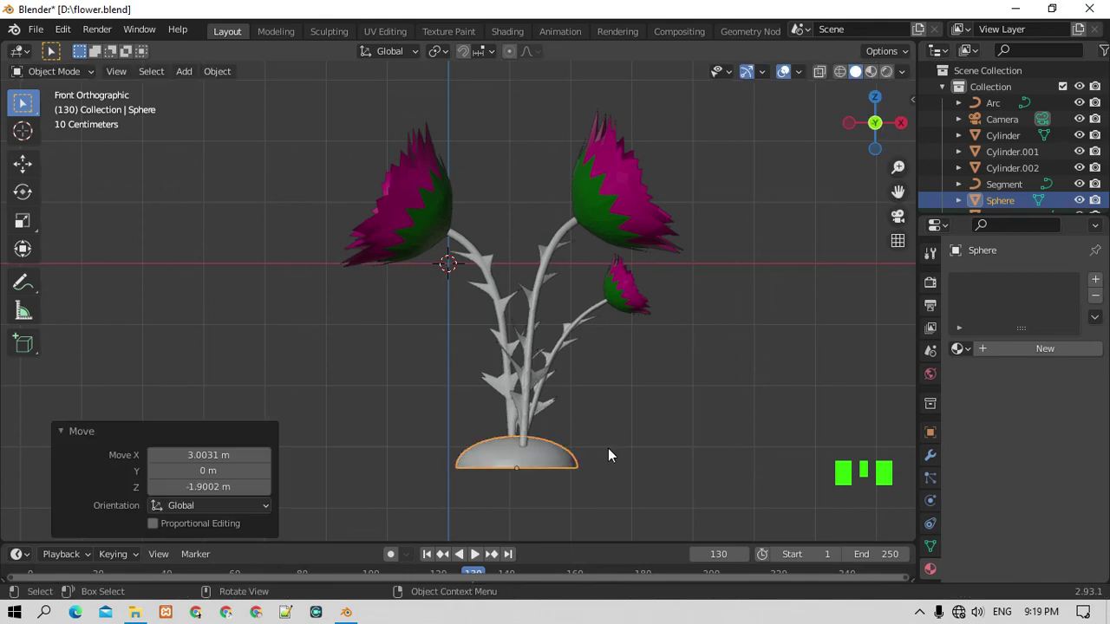
{"action": "key", "text": "KP_6"}
{"action": "key", "text": "KP_6"}
{"action": "key", "text": "KP_6"}
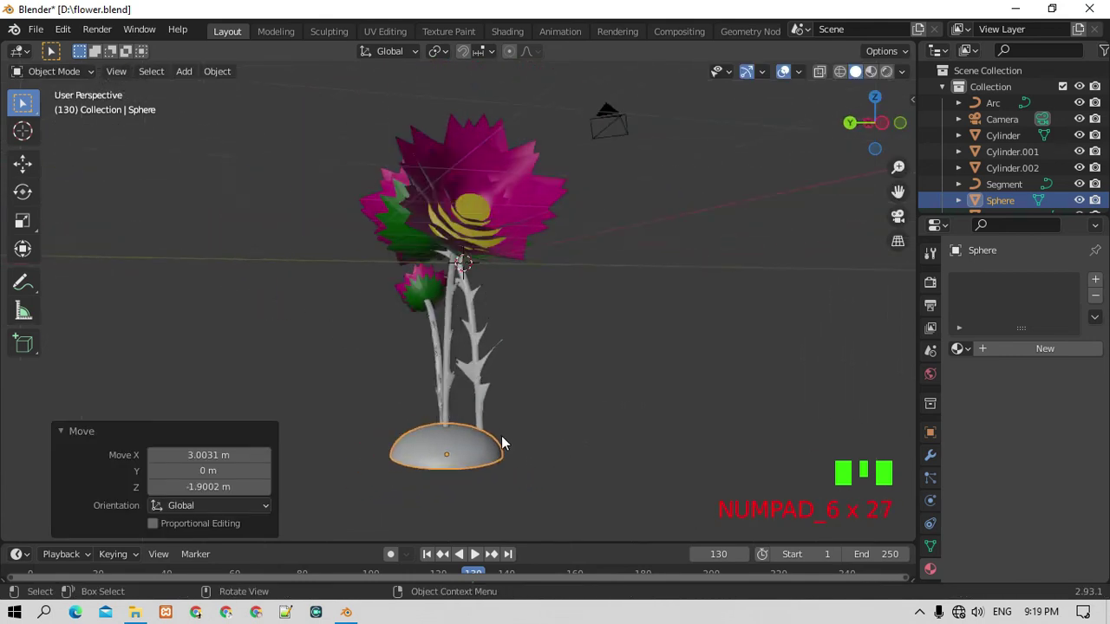
{"action": "key", "text": "KP_3"}
{"action": "key", "text": "g"}
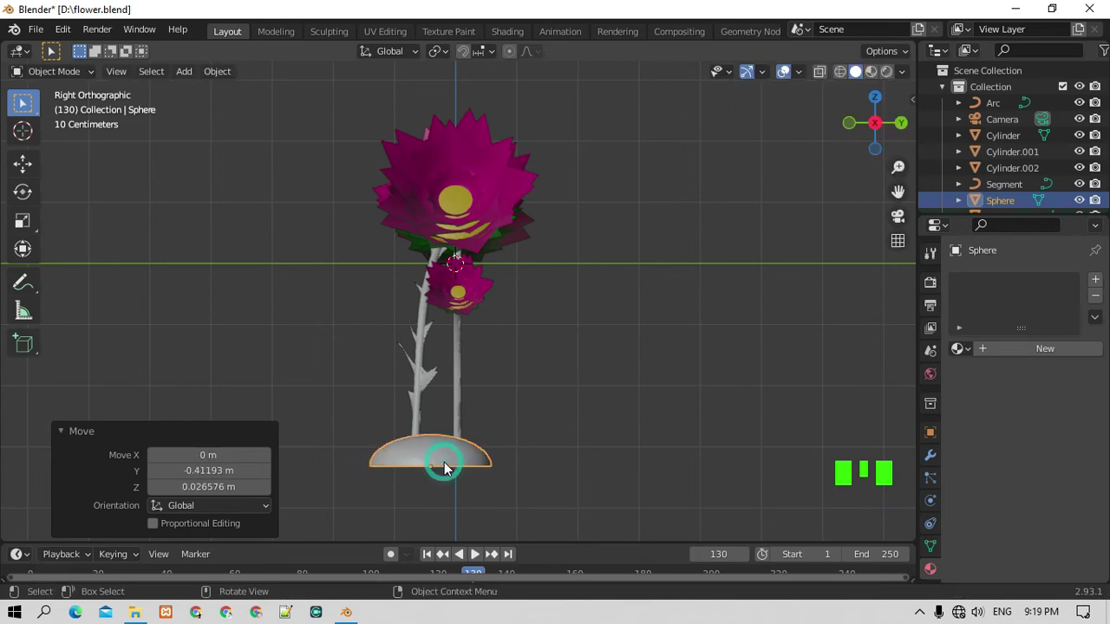
{"action": "key", "text": "KP_1"}
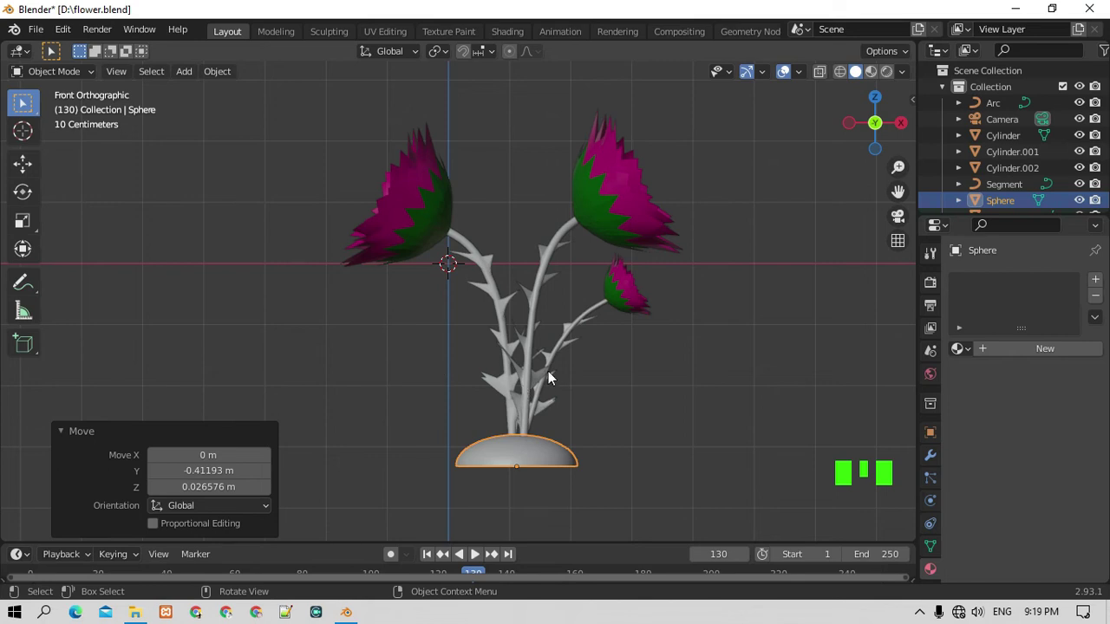
Give the left stem a new material with a dark brown base colour.
{"action": "left_click", "coordinate": [505, 322]}
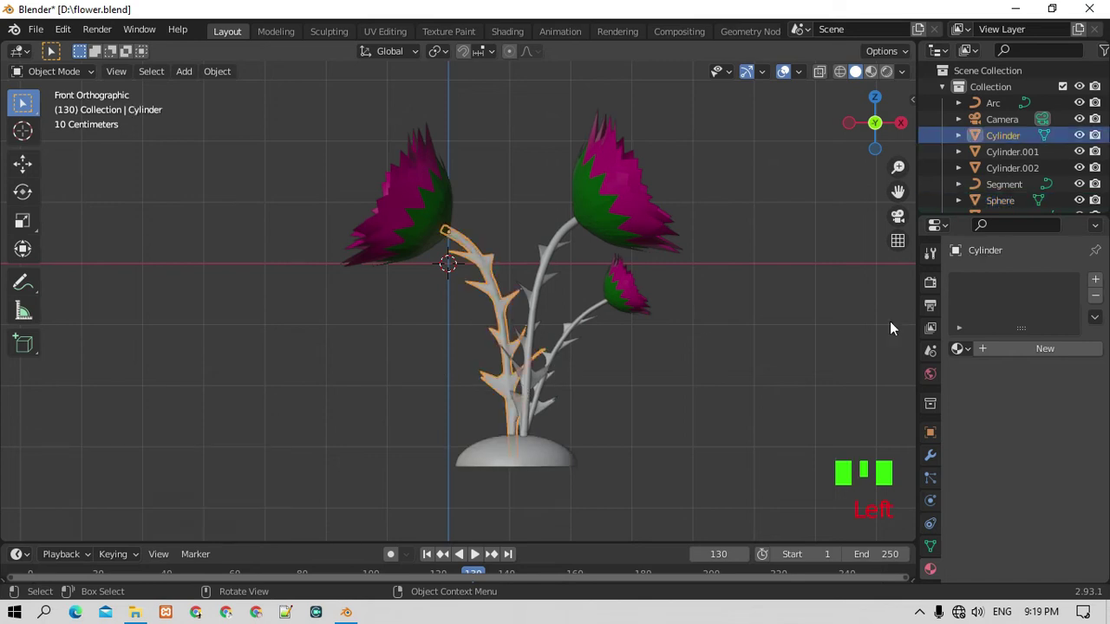
{"action": "left_click_drag", "start_coordinate": [1101, 281], "coordinate": [1020, 452]}
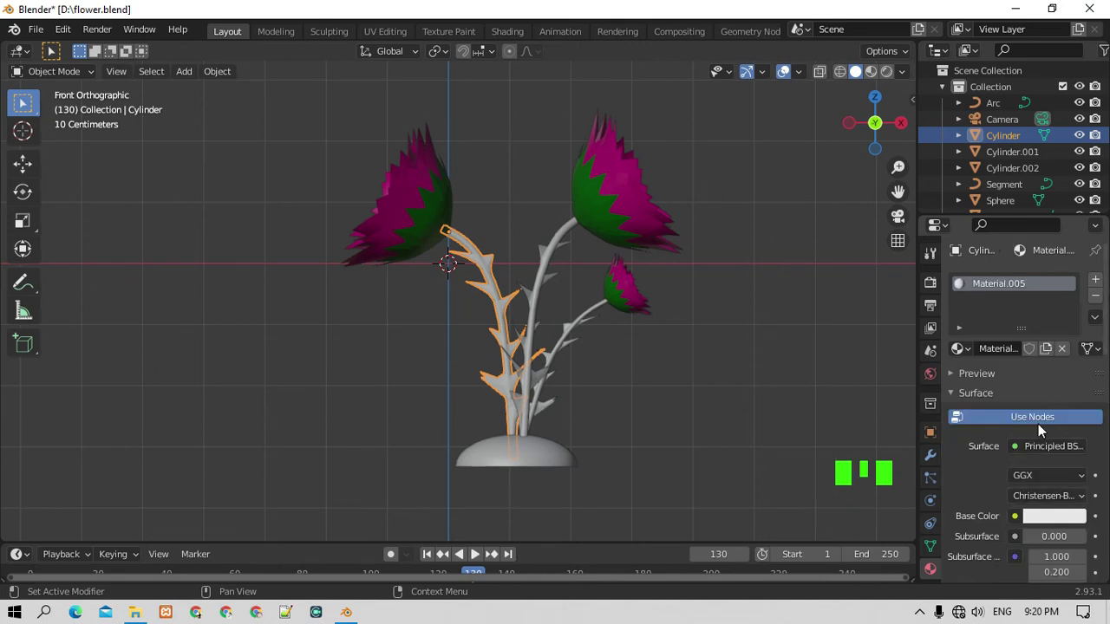
{"action": "left_click", "coordinate": [1041, 424]}
{"action": "left_click", "coordinate": [1040, 453]}
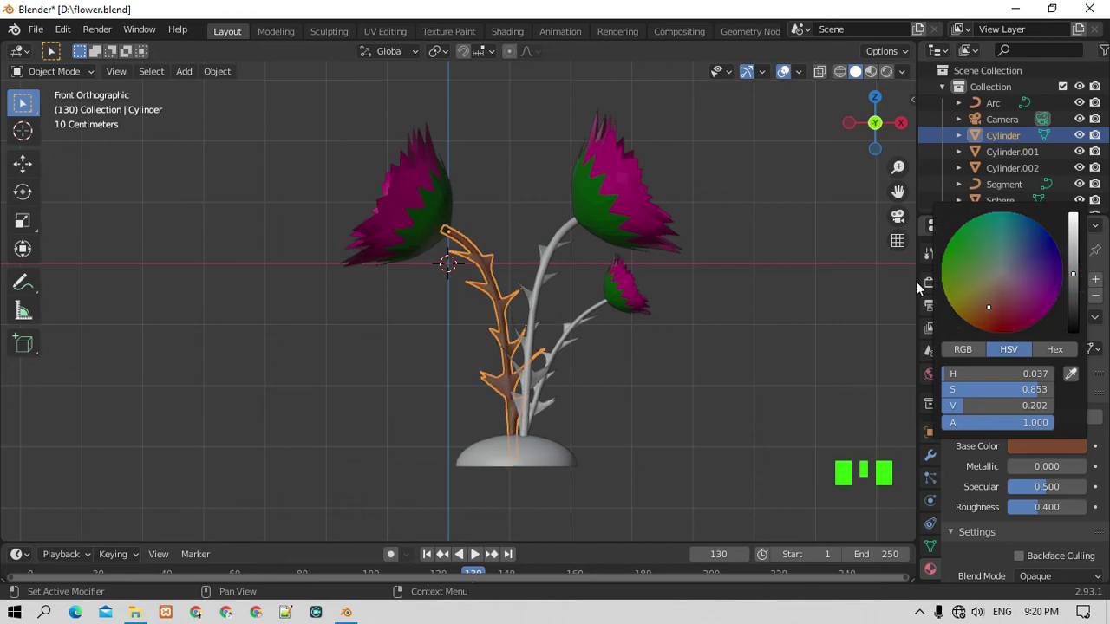
Give the middle stem a new material and set a slightly brighter brown.
{"action": "left_click", "coordinate": [549, 284]}
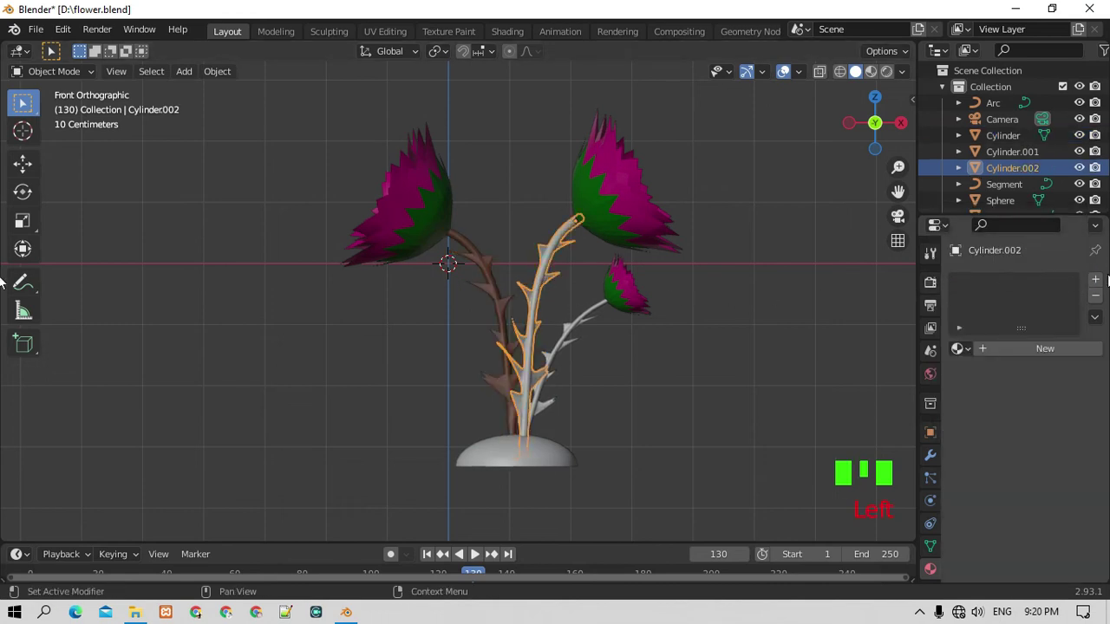
{"action": "left_click_drag", "start_coordinate": [1099, 287], "coordinate": [1021, 421]}
{"action": "left_click", "coordinate": [1018, 401]}
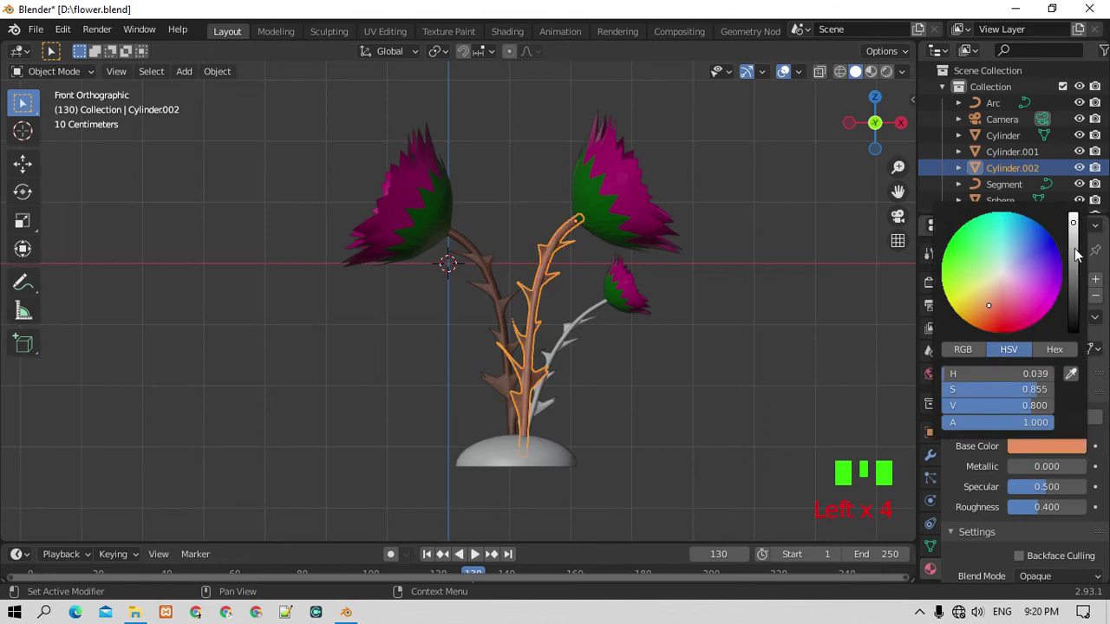
{"action": "left_click", "coordinate": [574, 336]}
{"action": "left_click", "coordinate": [962, 273]}
{"action": "left_click_drag", "start_coordinate": [1099, 283], "coordinate": [1020, 426]}
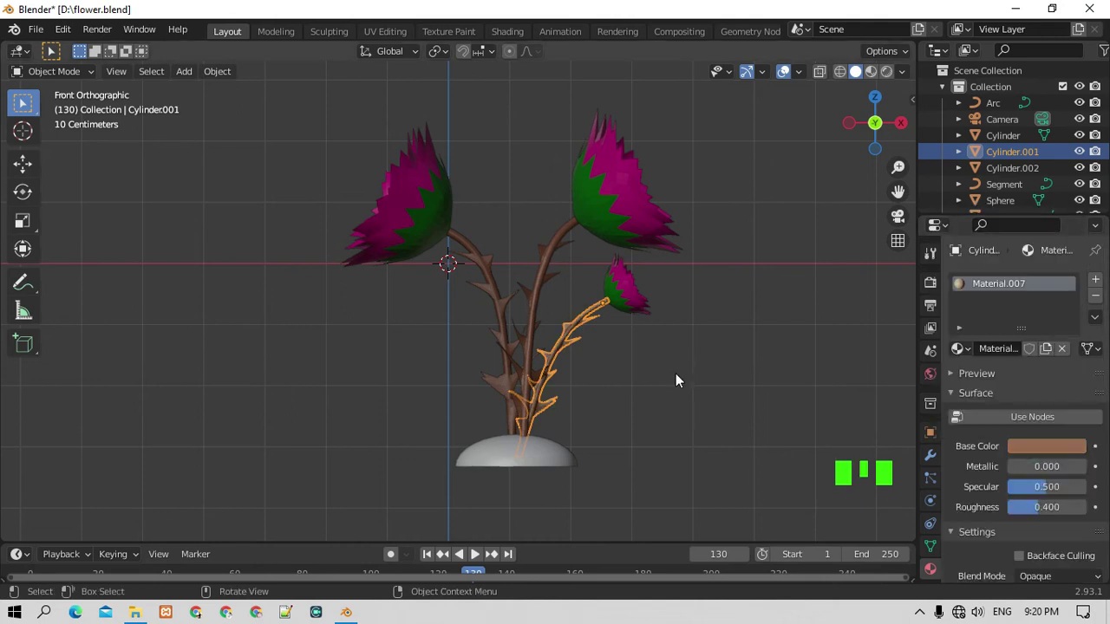
Review the coloured stems on the dome base and reselect the left stem.
{"action": "left_click_drag", "start_coordinate": [620, 398], "coordinate": [623, 431]}
{"action": "scroll", "scroll_direction": "down", "scroll_amount": 3}
{"action": "scroll", "scroll_direction": "up", "scroll_amount": 3}
{"action": "left_click", "coordinate": [533, 392]}
{"action": "left_click_drag", "start_coordinate": [667, 414], "coordinate": [640, 405]}
{"action": "scroll", "scroll_direction": "down", "scroll_amount": 3}
{"action": "scroll", "scroll_direction": "up", "scroll_amount": 3}
{"action": "left_click", "coordinate": [428, 257]}
Rotate the right flower head and stem about the Z axis to face forward.
{"action": "key", "text": "KP_6"}
{"action": "key", "text": "KP_6"}
{"action": "key", "text": "KP_6"}
{"action": "key", "text": "KP_6"}
{"action": "key", "text": "KP_4"}
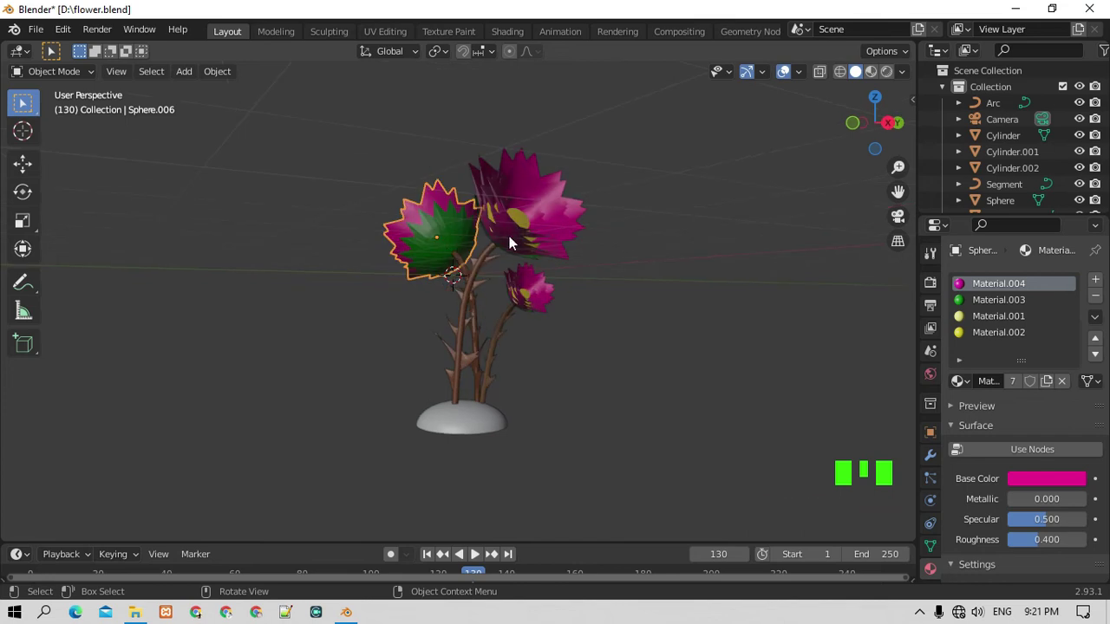
{"action": "key", "text": "KP_1"}
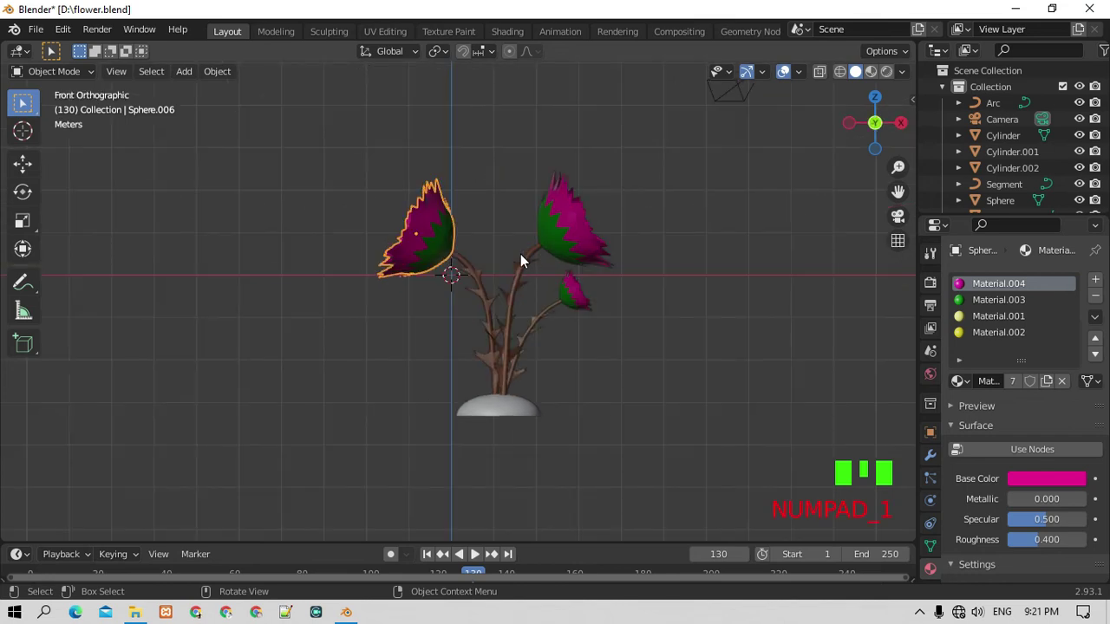
{"action": "left_click", "coordinate": [534, 263]}
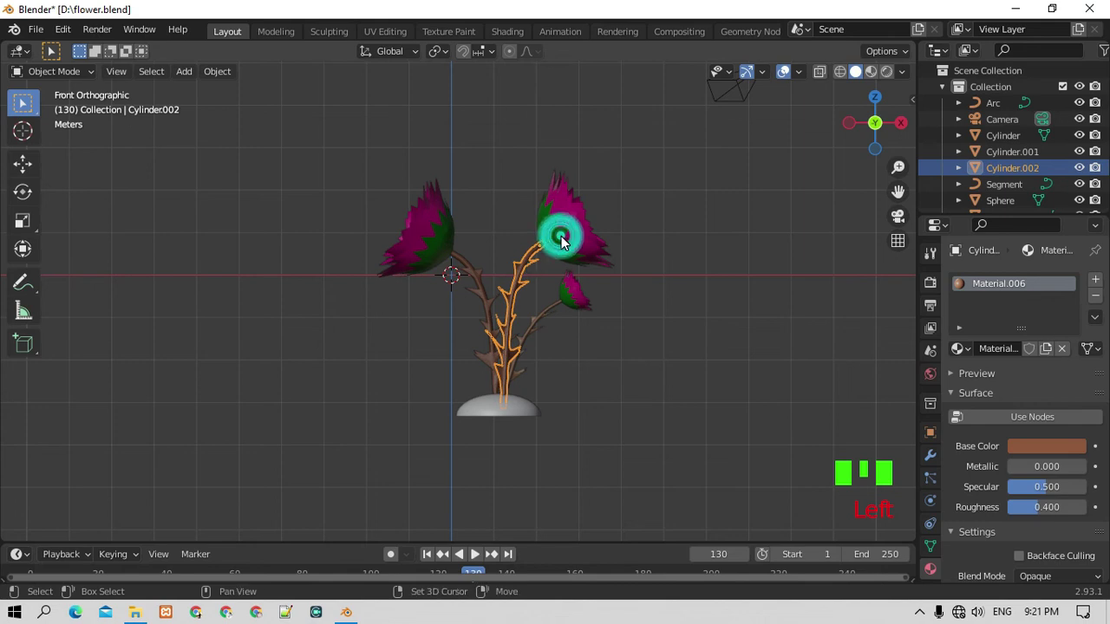
{"action": "key", "text": "r"}
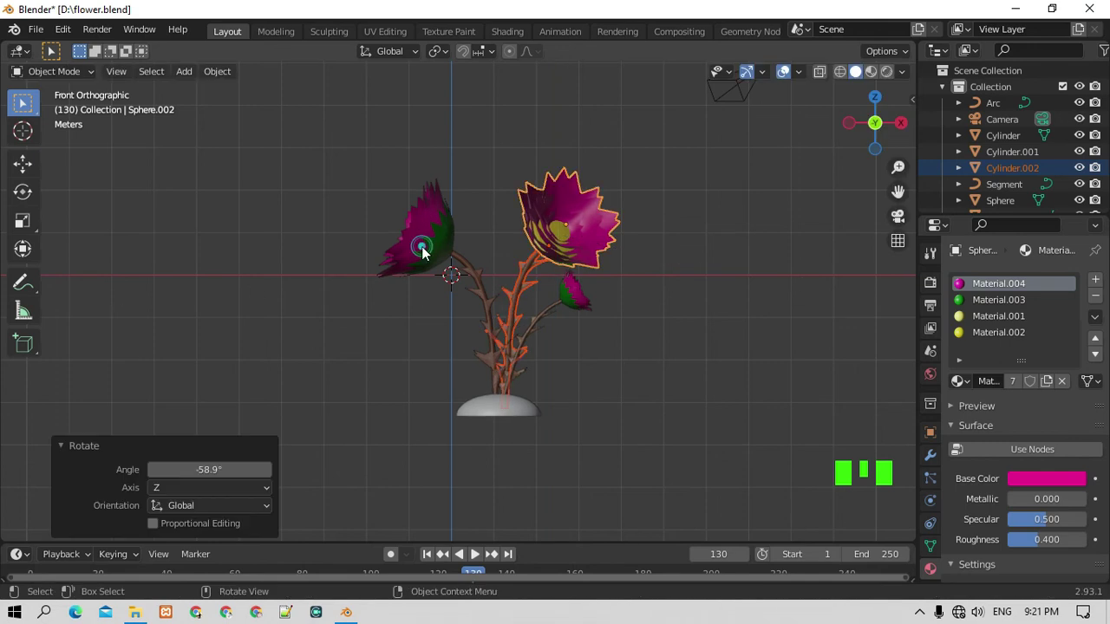
{"action": "left_click", "coordinate": [430, 258]}
Begin rotating the left flower head and its stem about the Z axis.
{"action": "left_click", "coordinate": [479, 280]}
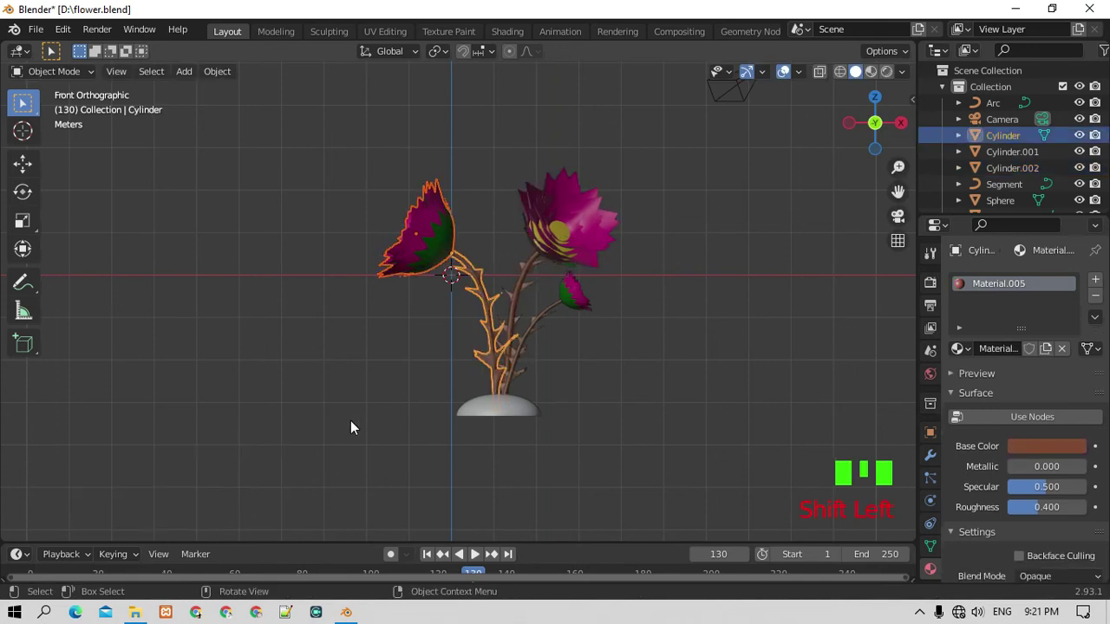
{"action": "key", "text": "r"}
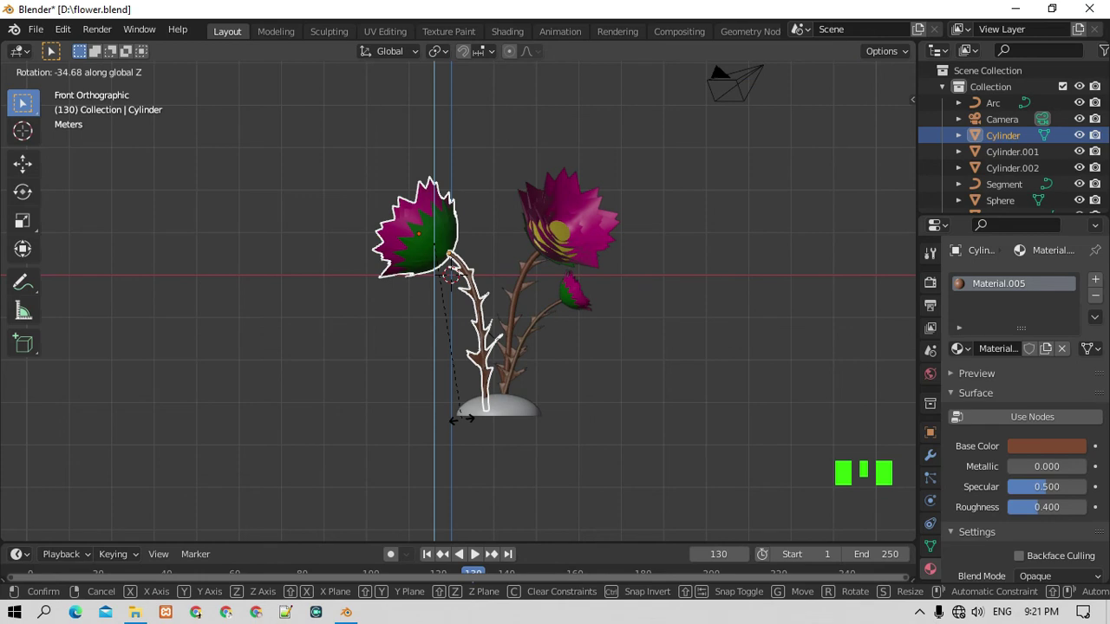